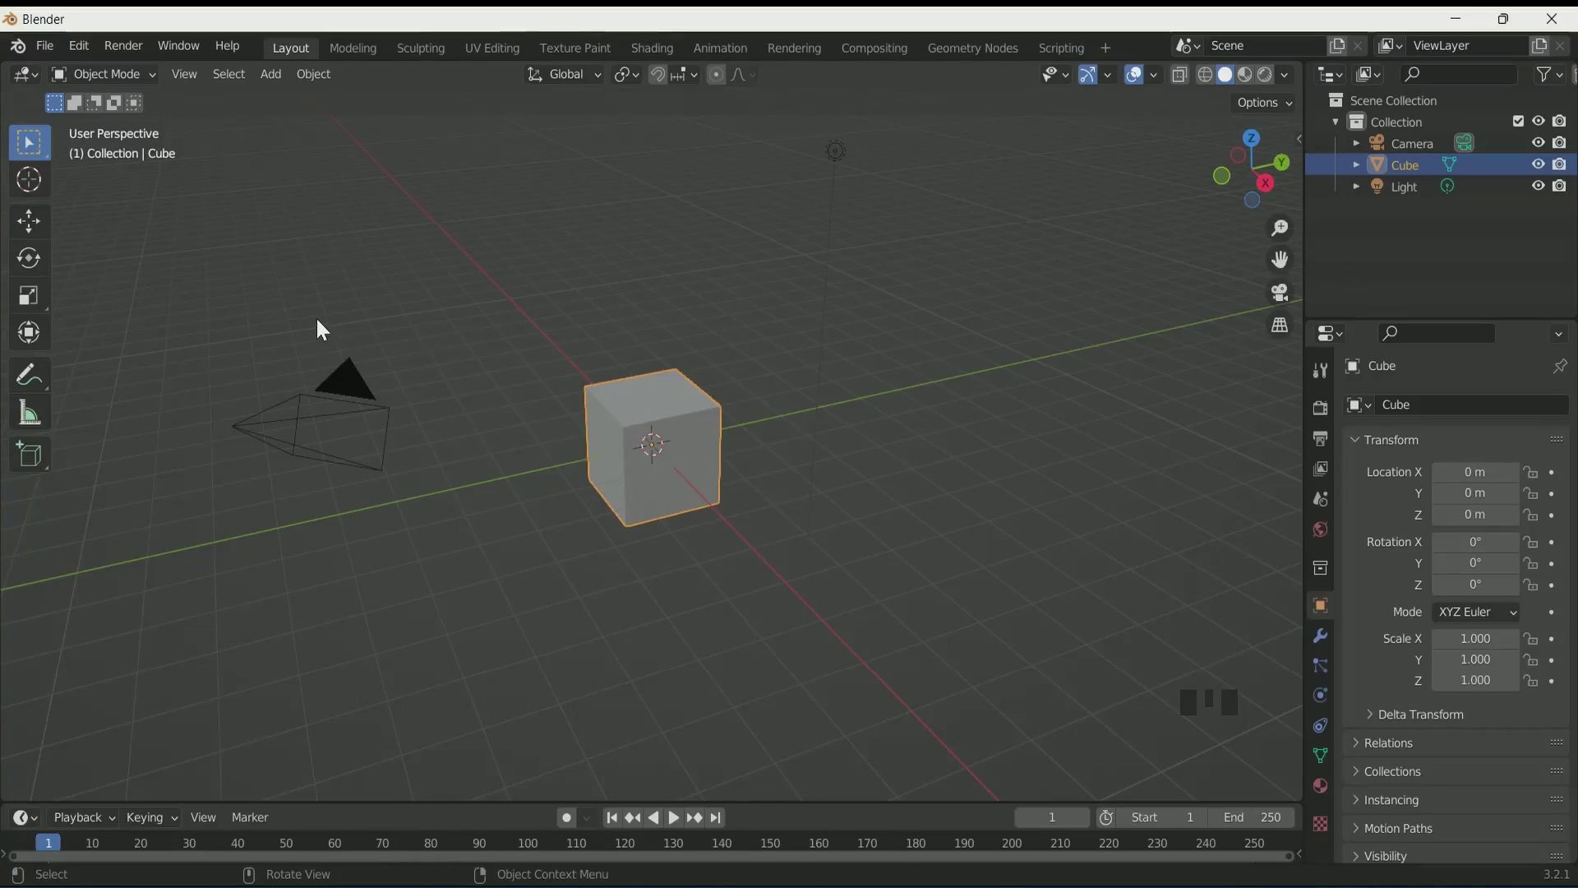
# Step: Delete the default cube and light, then align the camera to the front view and select it
pyautogui.click(572, 367)
pyautogui.press('x')
pyautogui.press('KP_1')
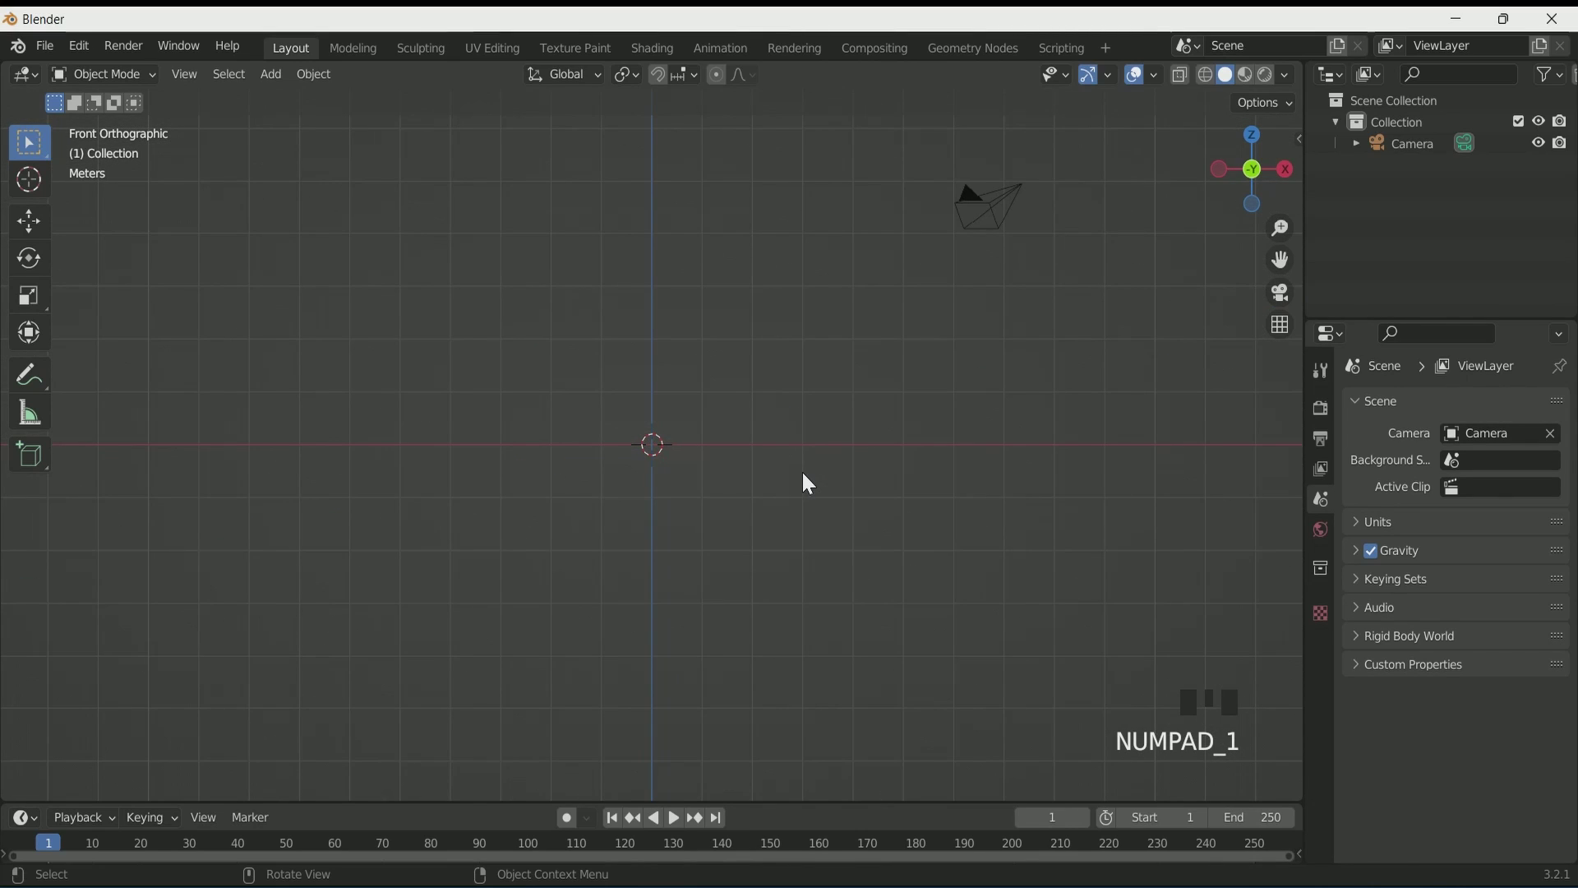
pyautogui.press('ctrl+alt+KP_0')
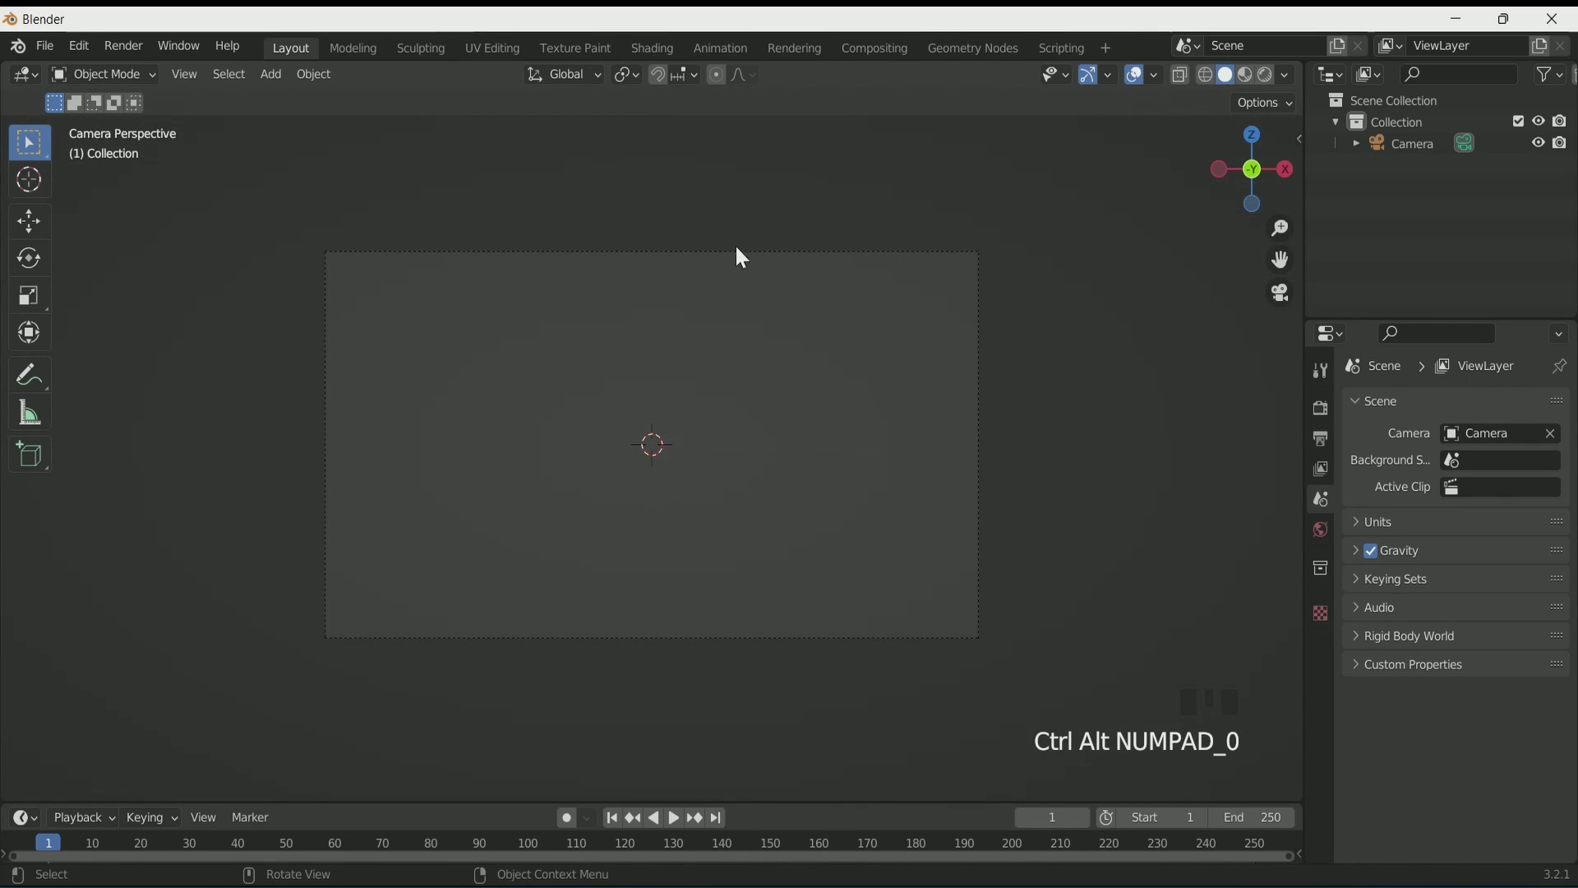
pyautogui.click(859, 263)
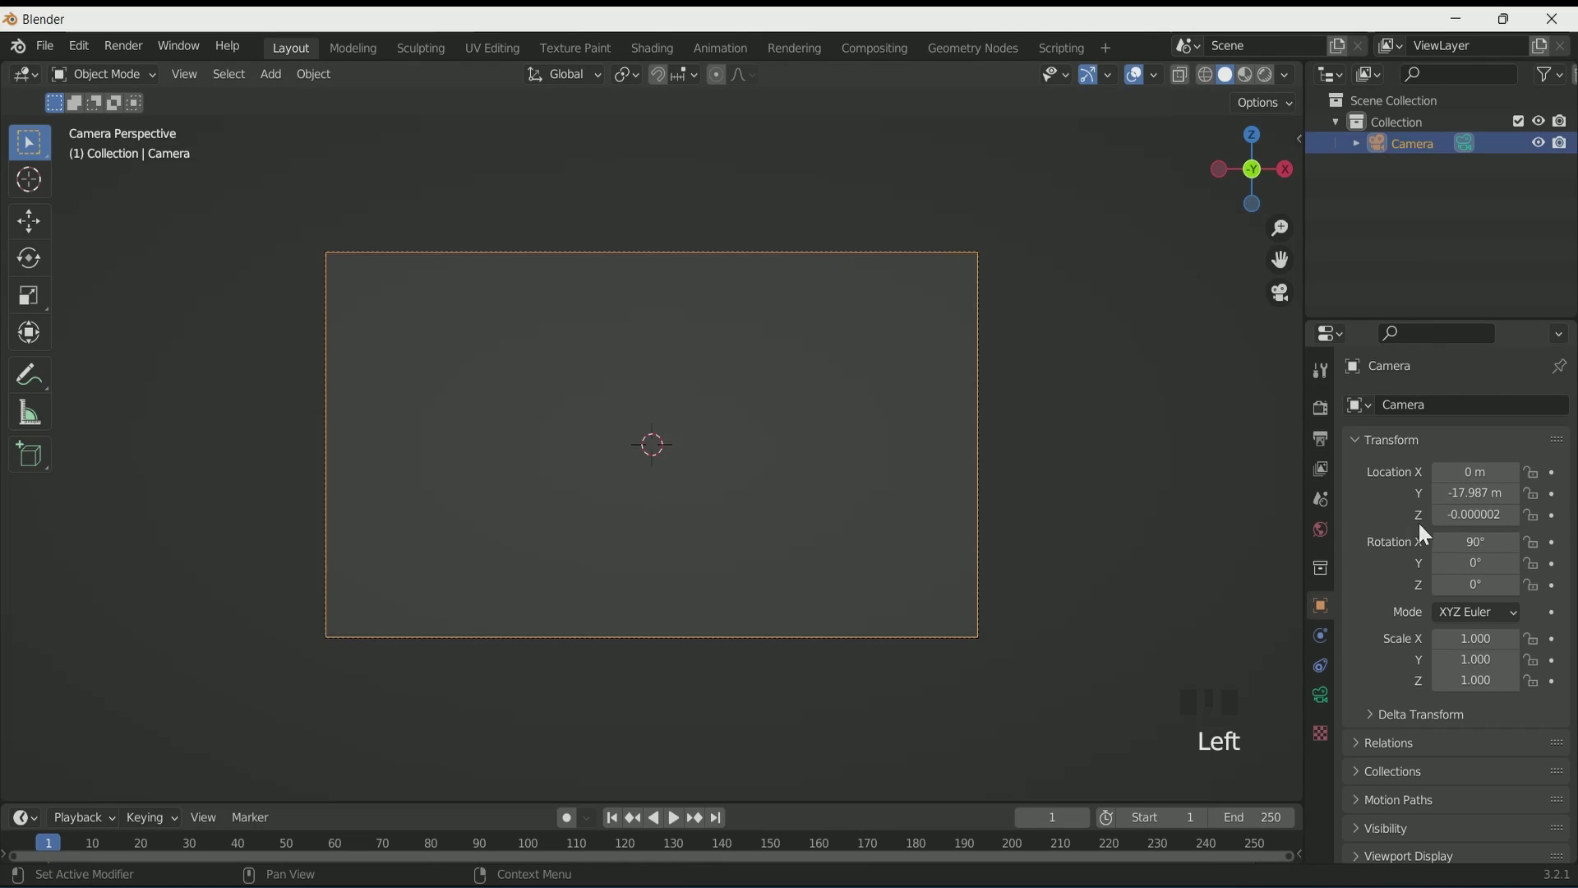
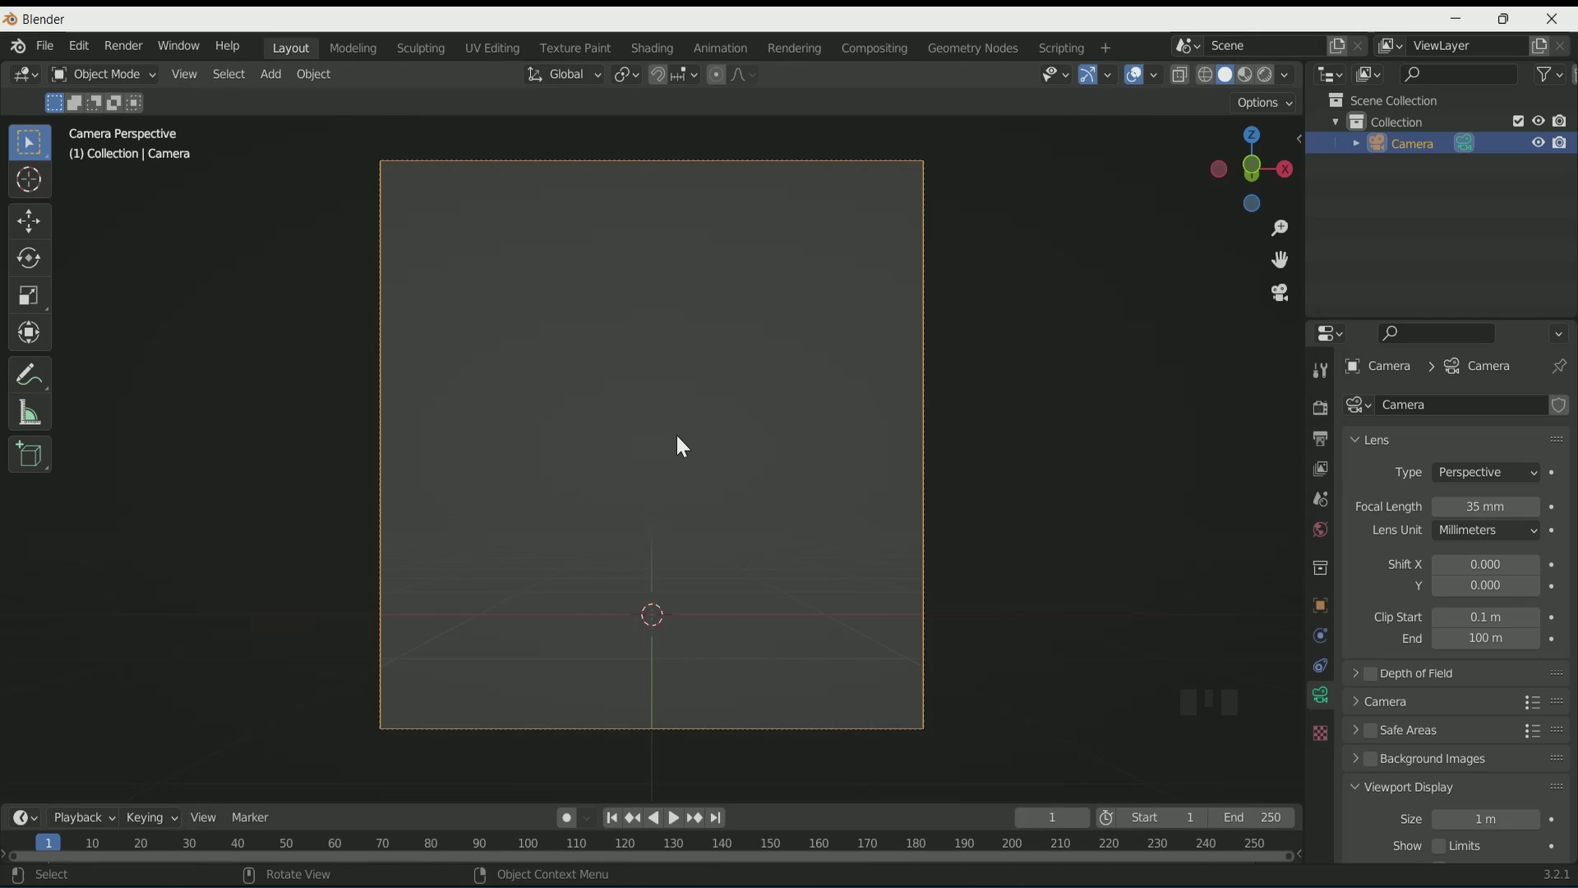
# Step: Add a torus at the origin with 1.5 m major radius and 0.25 m minor radius
pyautogui.press('shift+a')
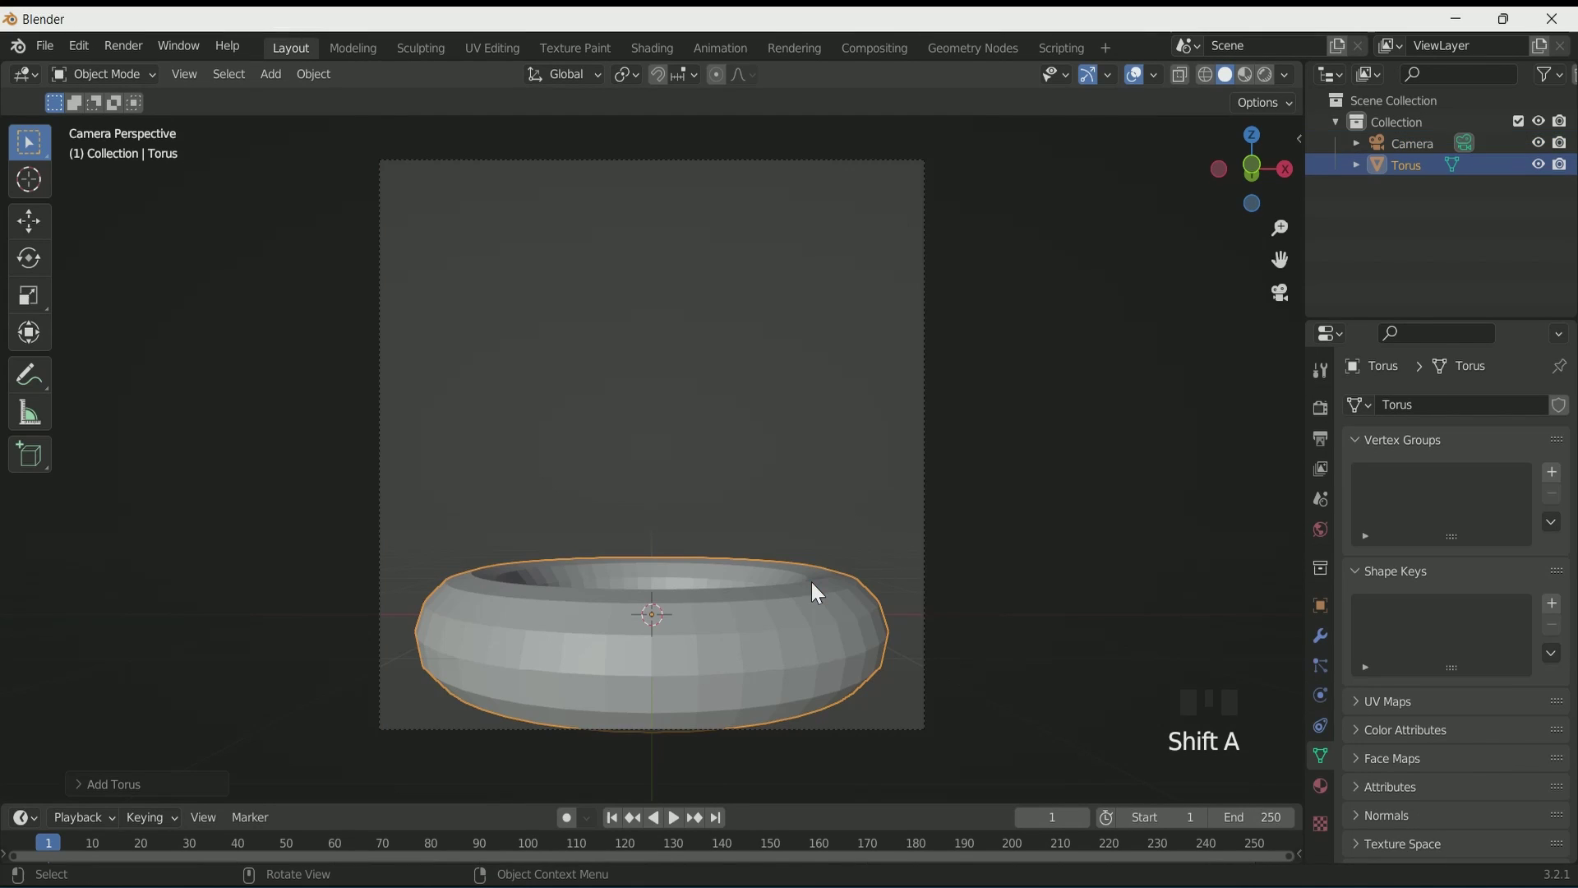
pyautogui.moveTo(178, 796); pyautogui.dragTo(391, 557)
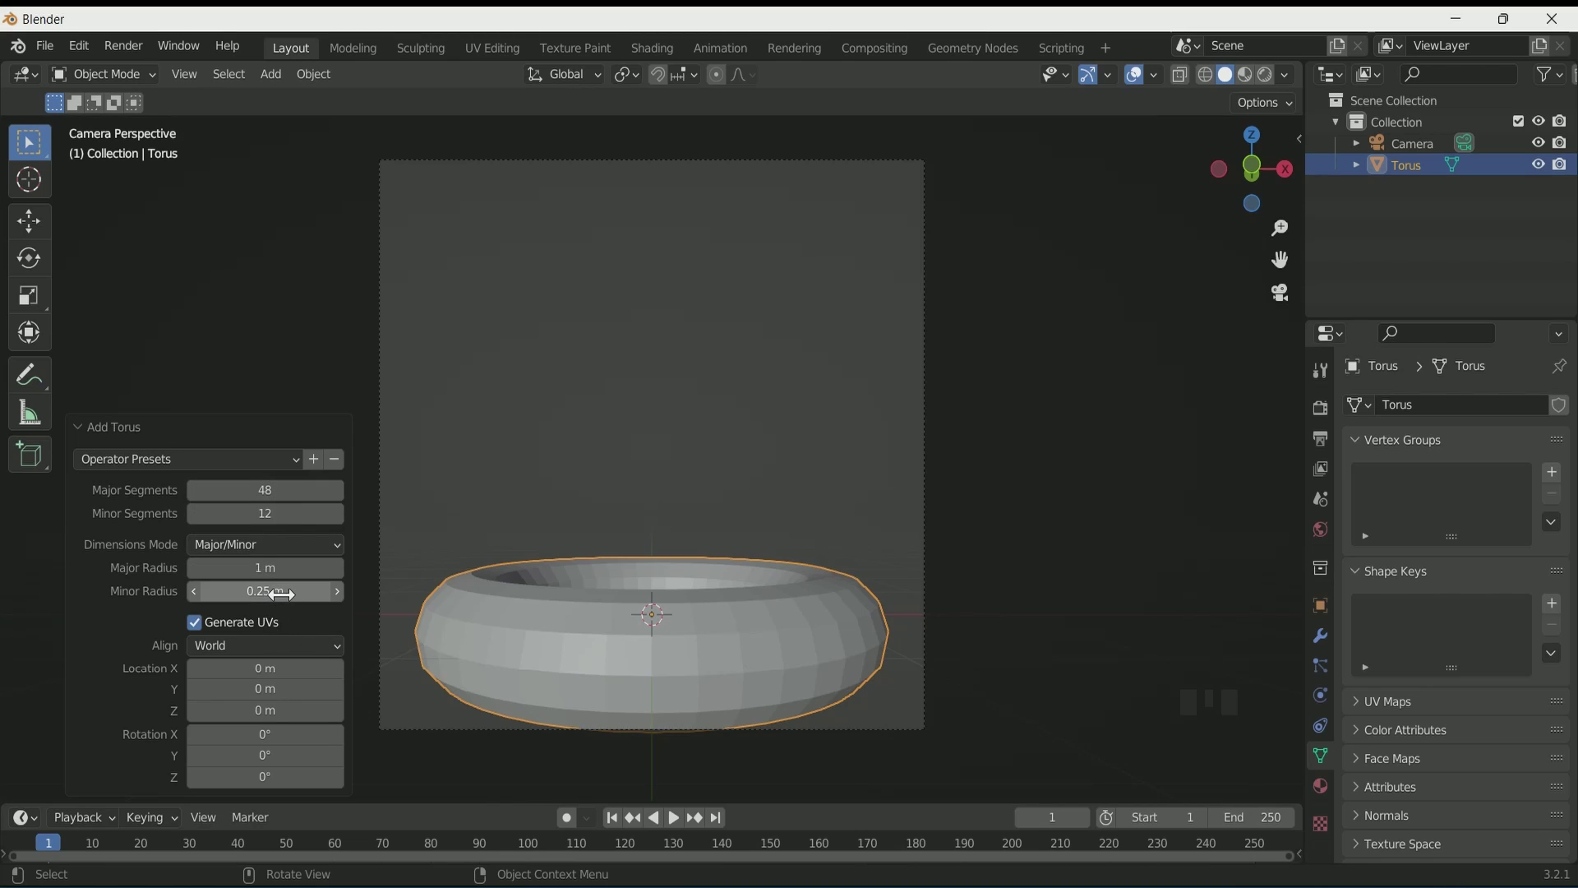
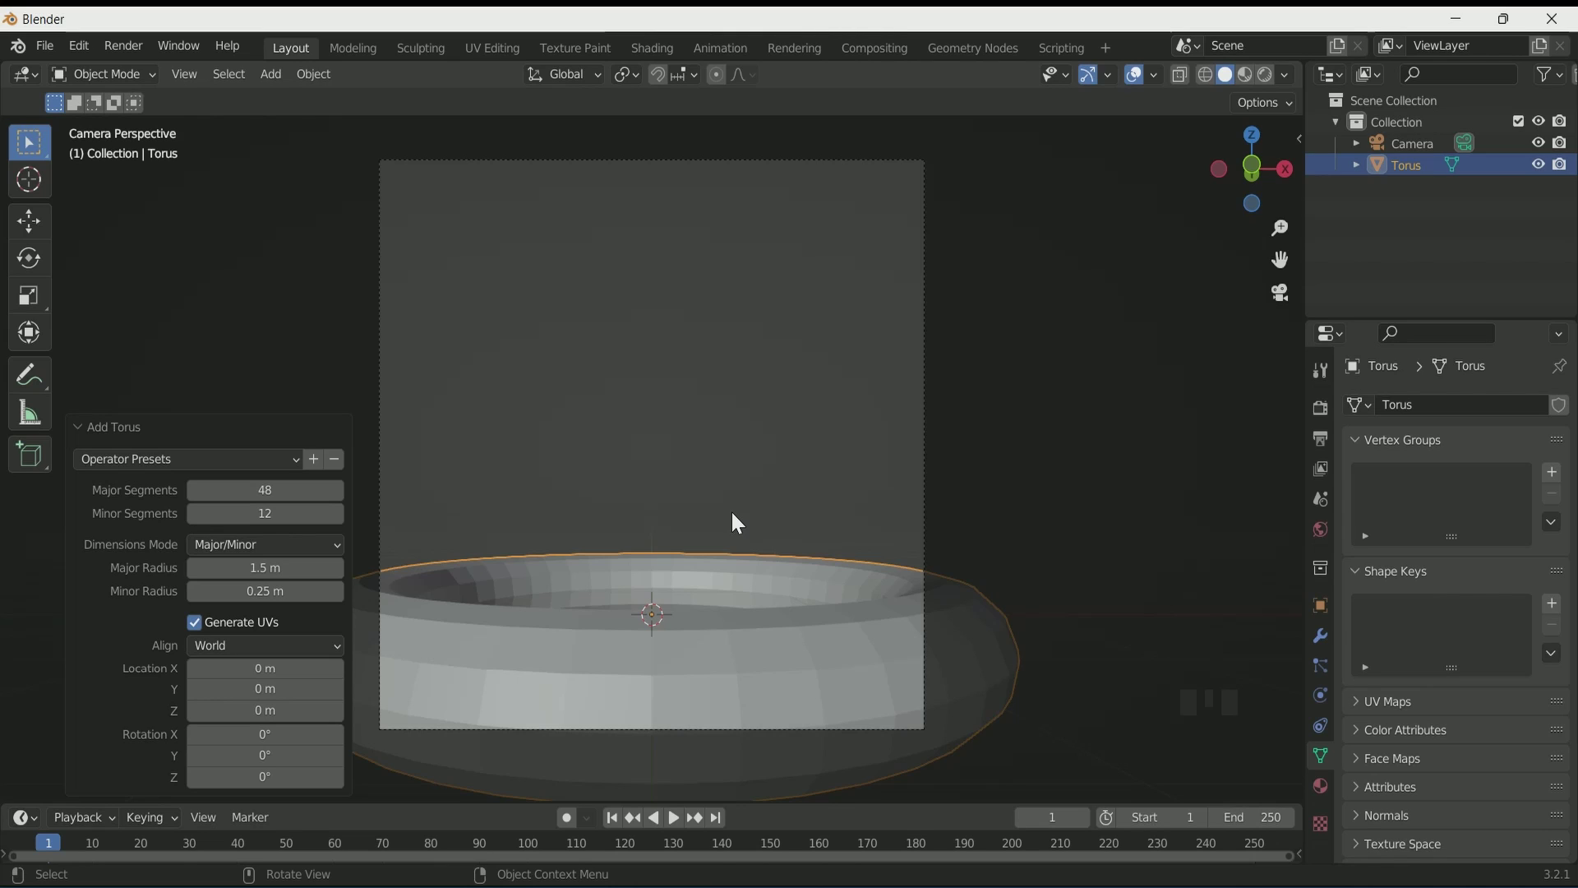
# Step: Orbit and zoom the view to inspect the torus at an angle
pyautogui.middleClick(734, 520)
pyautogui.scroll(-3)
pyautogui.moveTo(706, 521); pyautogui.dragTo(647, 437)
pyautogui.click(648, 437)
pyautogui.click(704, 525)
pyautogui.moveTo(725, 576); pyautogui.dragTo(713, 516)
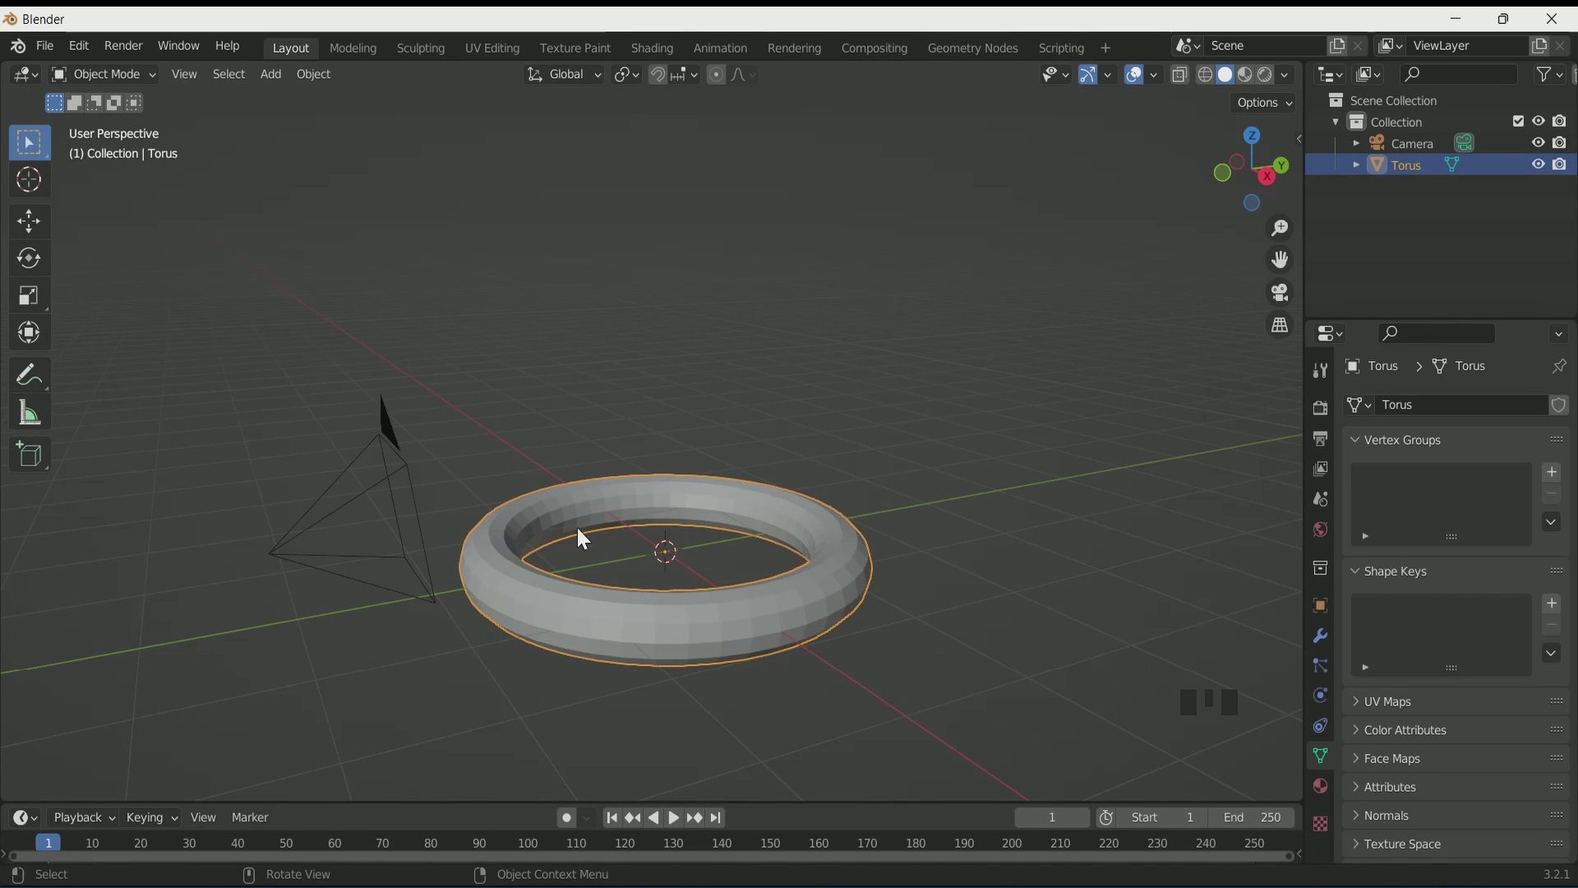
# Step: Fatten the torus tube by a 0.108 m Shrink/Fatten offset in Edit Mode, then check it through the camera
pyautogui.scroll(3)
pyautogui.press('Tab')
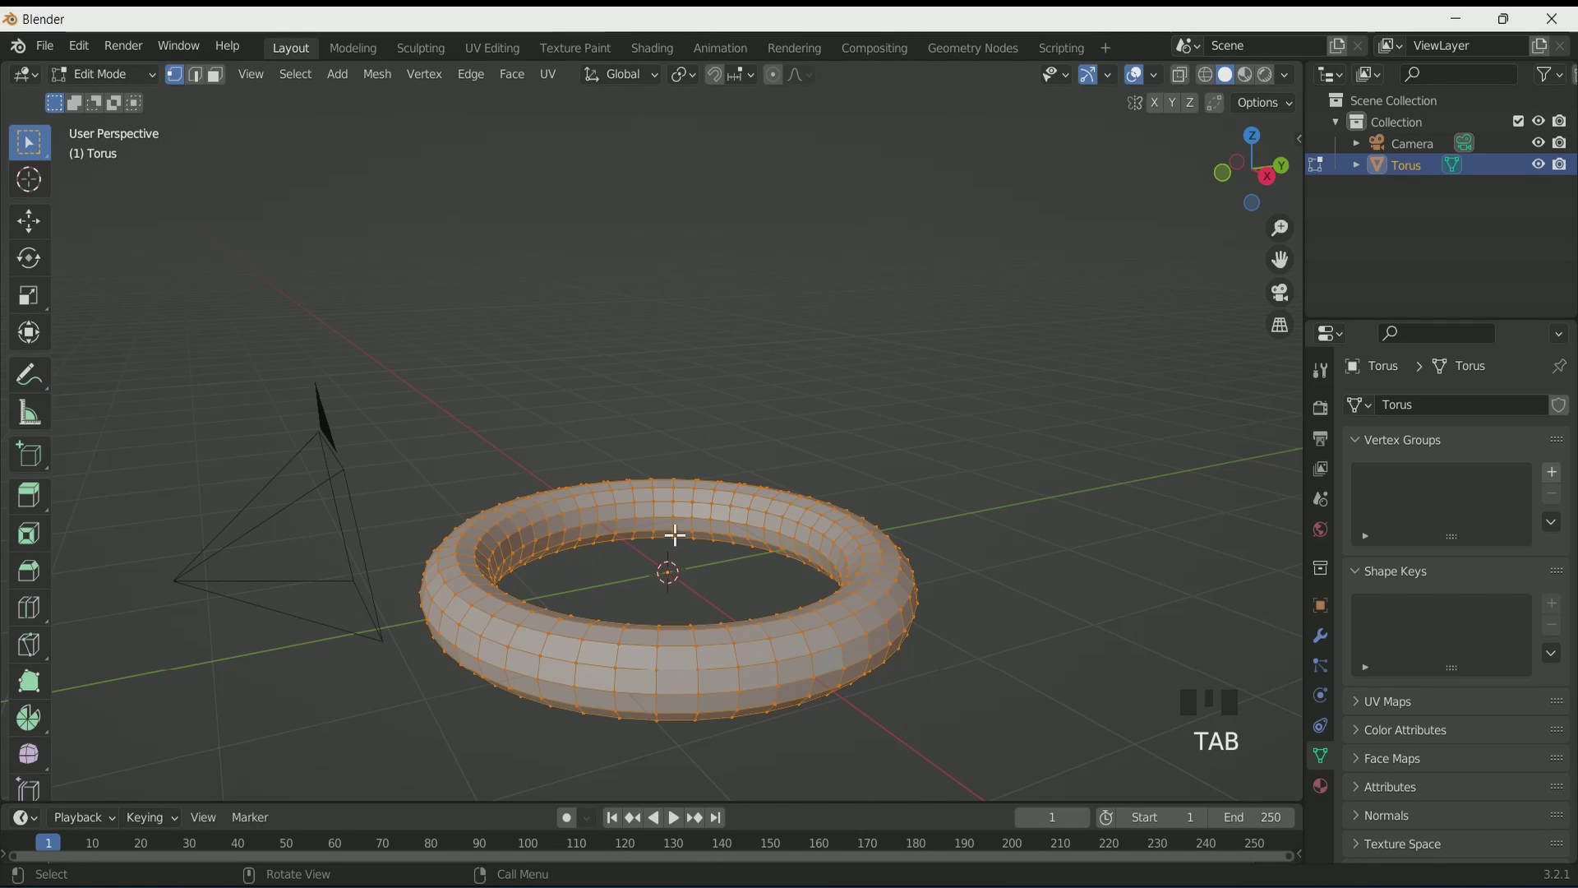
pyautogui.press('alt+s')
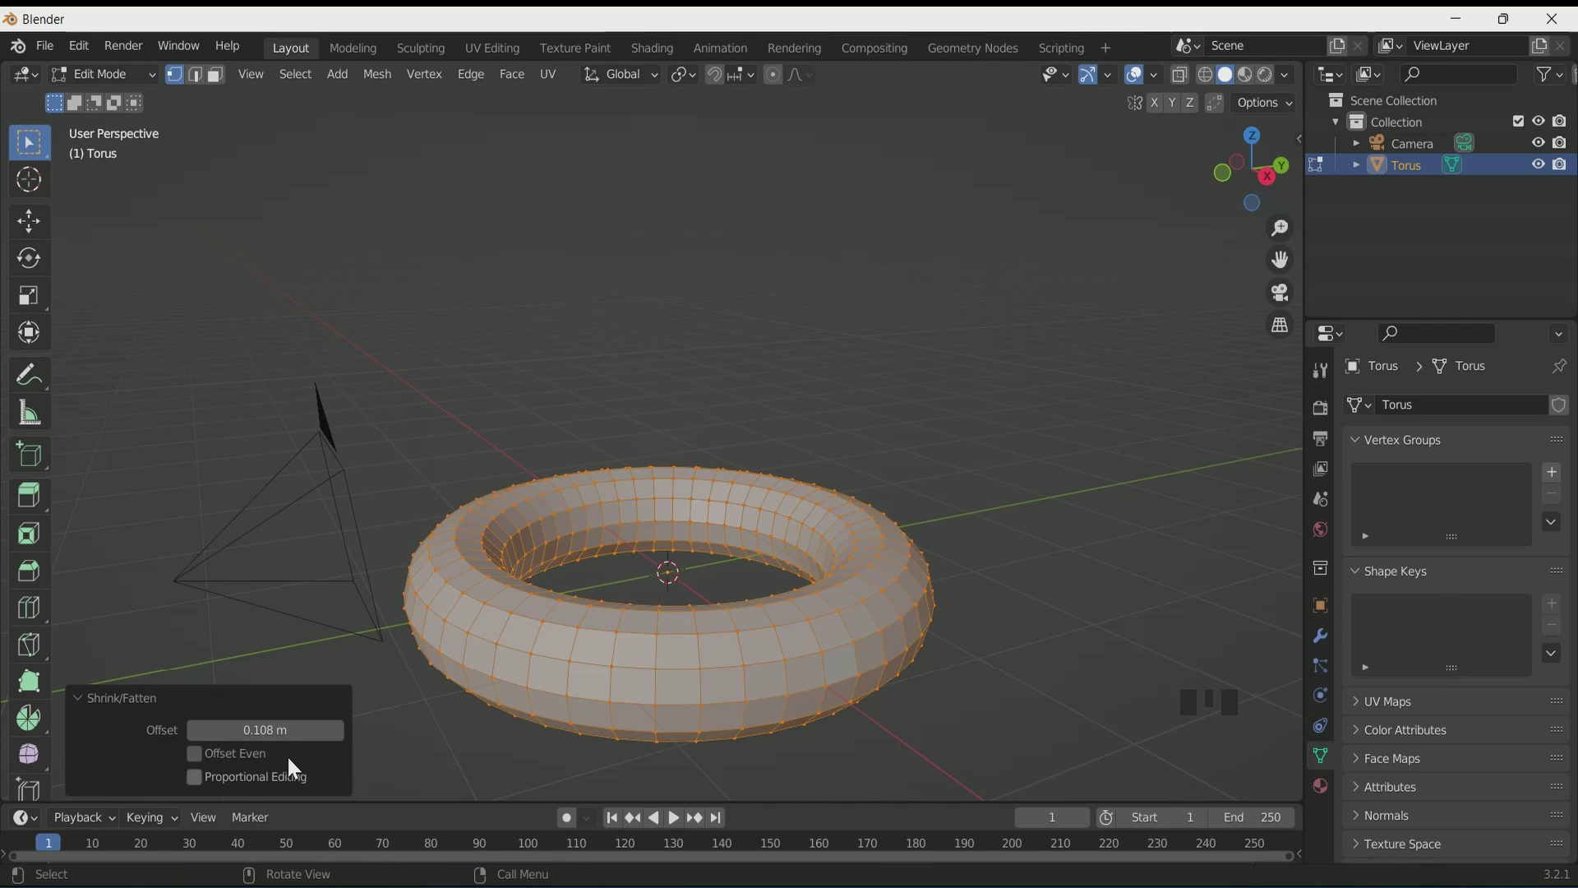
pyautogui.moveTo(274, 726); pyautogui.dragTo(494, 622)
pyautogui.press('`')
pyautogui.press('Tab')
pyautogui.scroll(-3)
pyautogui.moveTo(506, 602); pyautogui.dragTo(565, 593)
pyautogui.press('KP_0')
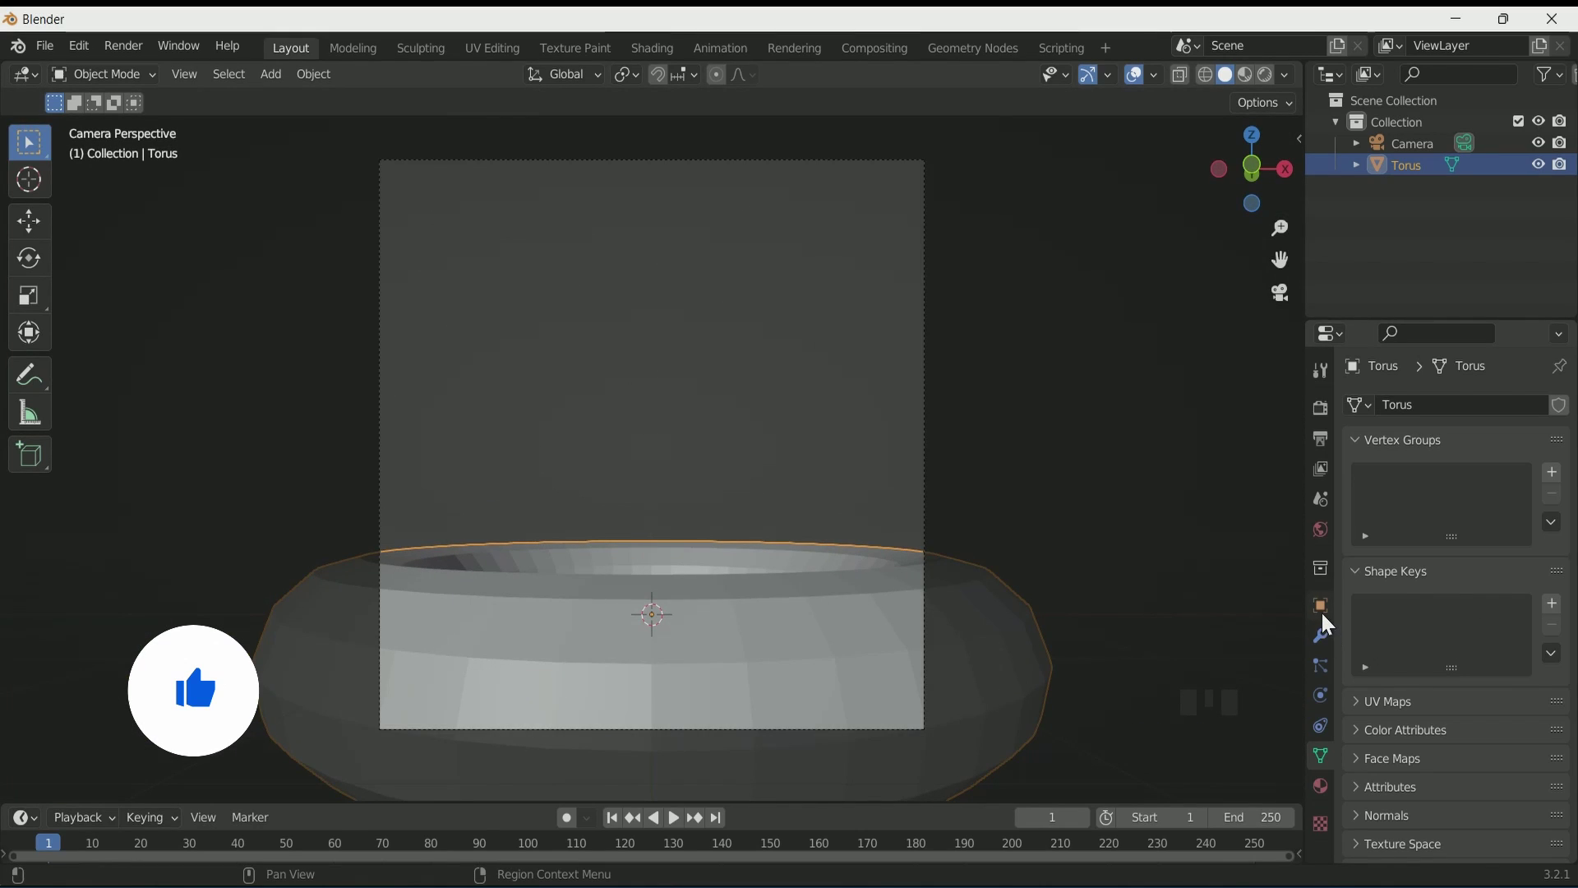
# Step: Raise the torus to Z 2 m and tilt it by X 2°, Y 10° in Object properties
pyautogui.click(1325, 620)
pyautogui.moveTo(1487, 513); pyautogui.dragTo(753, 249)
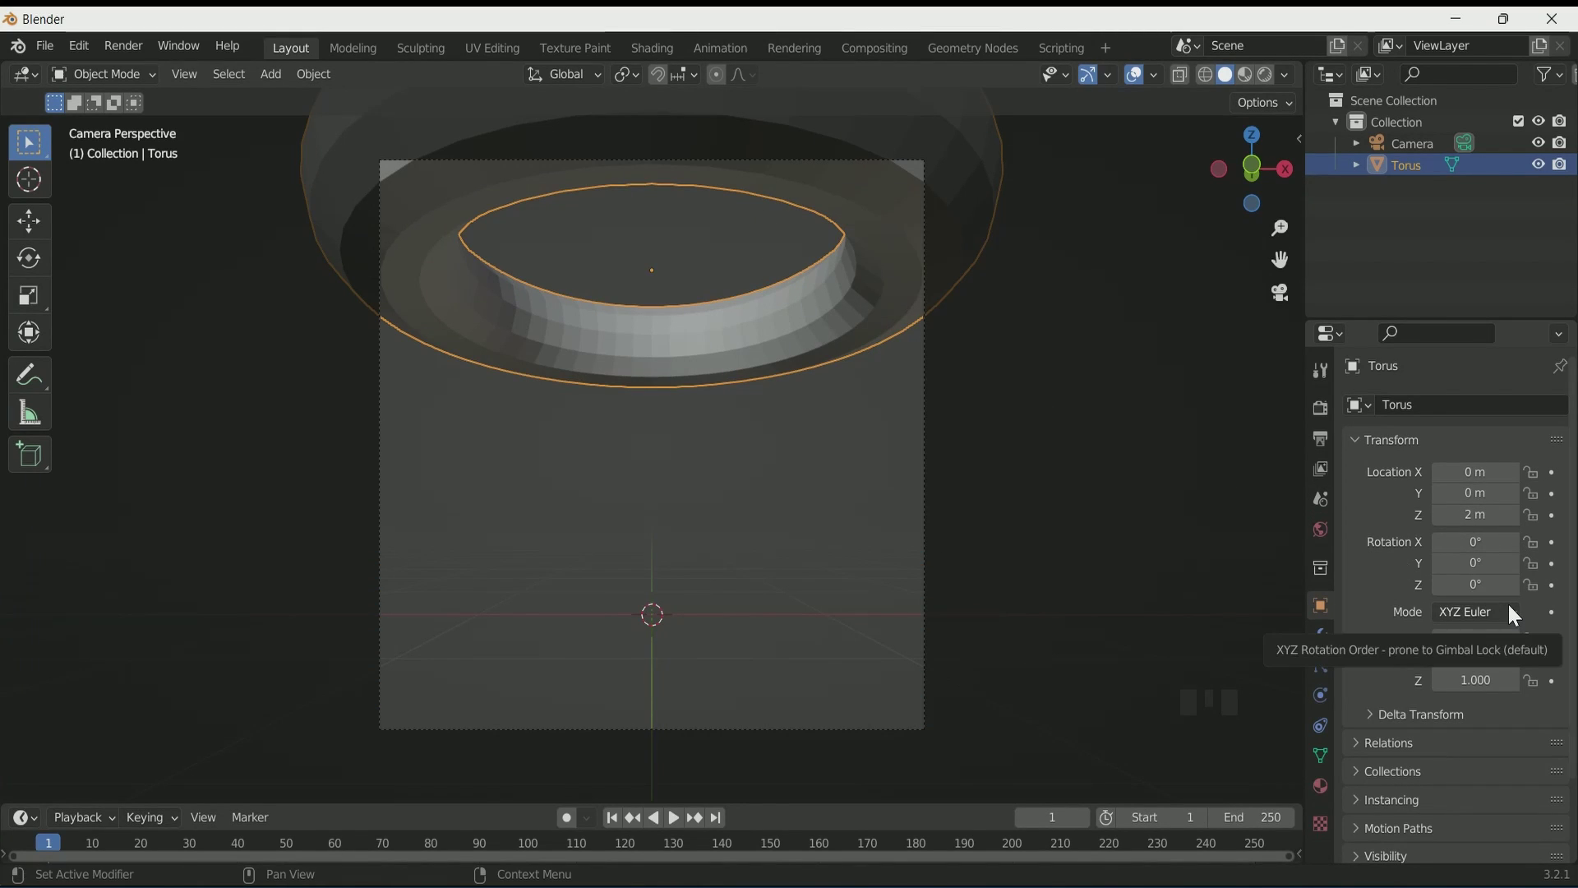
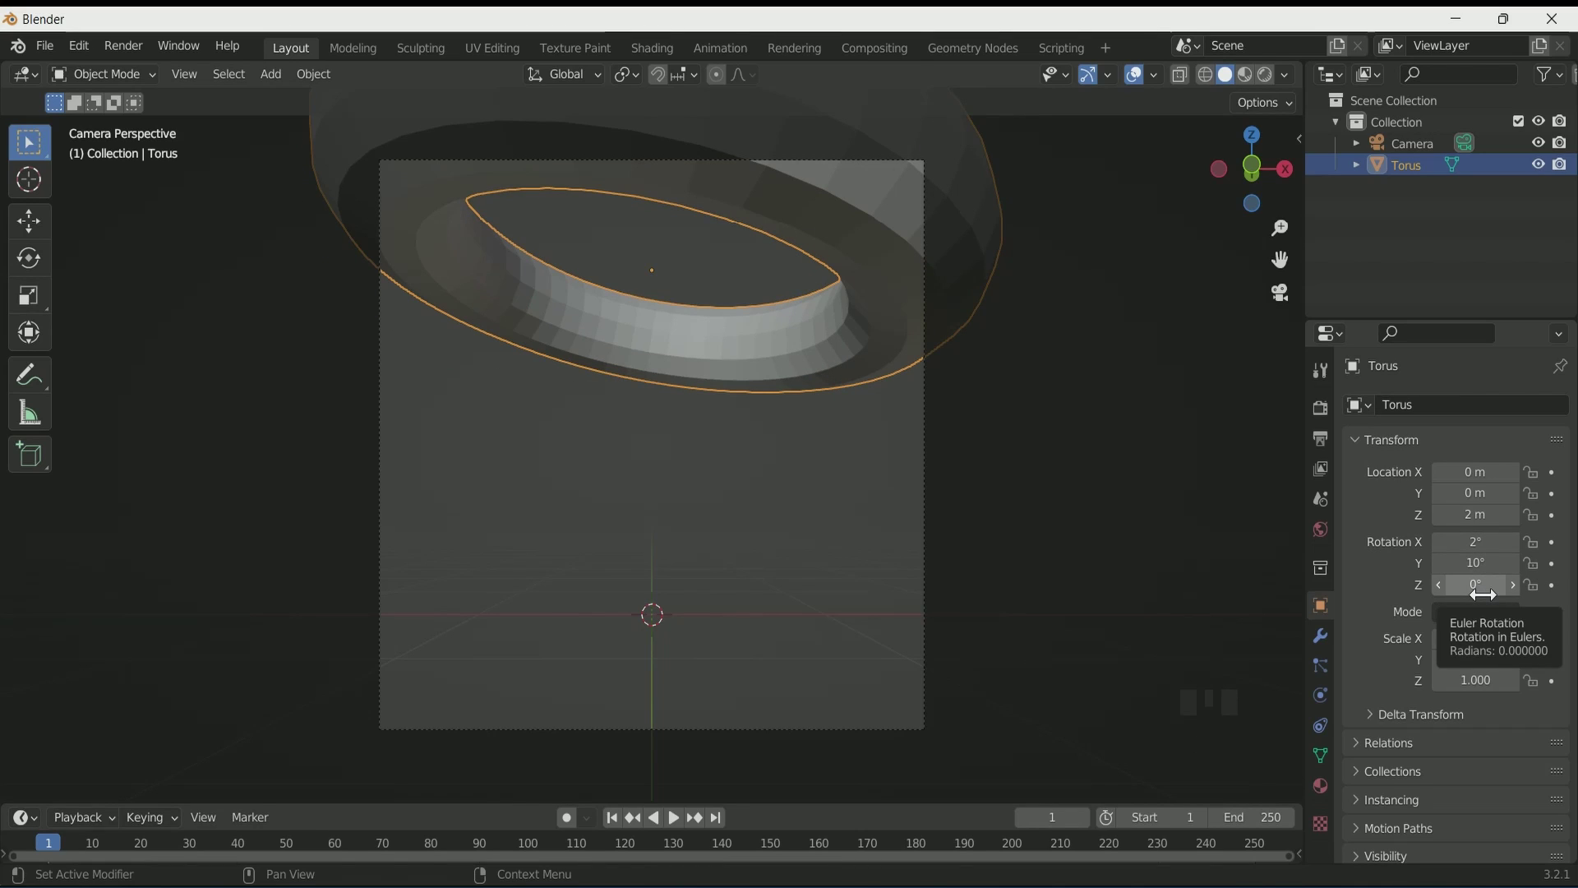
pyautogui.scroll(-3)
pyautogui.scroll(3)
pyautogui.scroll(-3)
pyautogui.moveTo(949, 239); pyautogui.dragTo(780, 296)
pyautogui.moveTo(775, 296); pyautogui.dragTo(758, 297)
pyautogui.scroll(3)
# Step: Duplicate the tilted torus about 0.6 m higher and add a floor plane, starting to scale it up
pyautogui.press('shift+d')
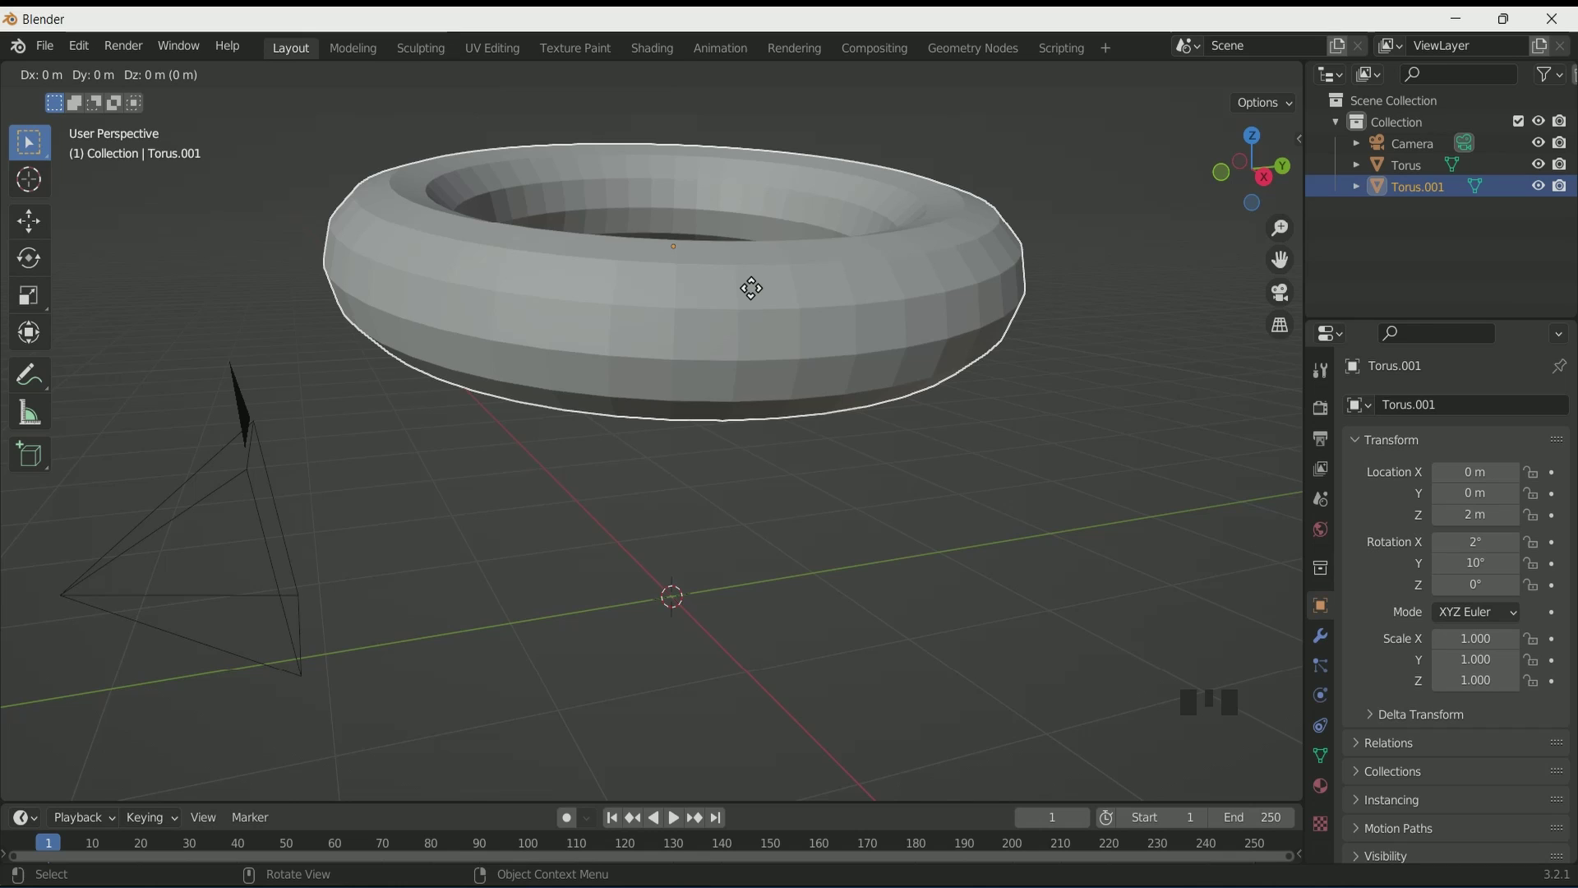
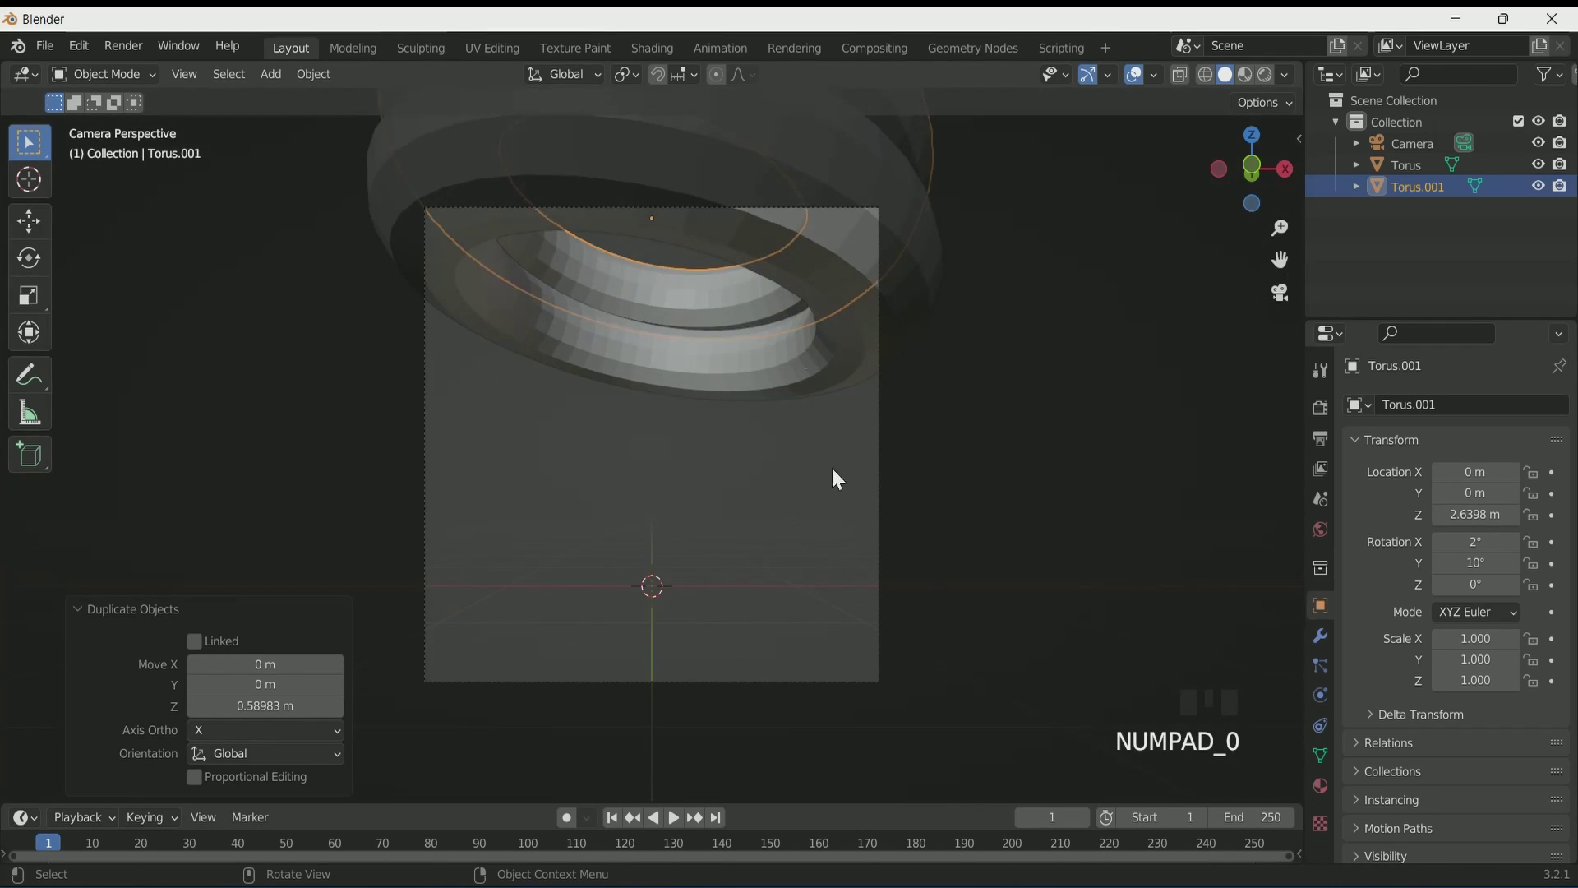
pyautogui.click(725, 440)
pyautogui.scroll(3)
pyautogui.press('shift+a')
pyautogui.scroll(-3)
pyautogui.press('s')
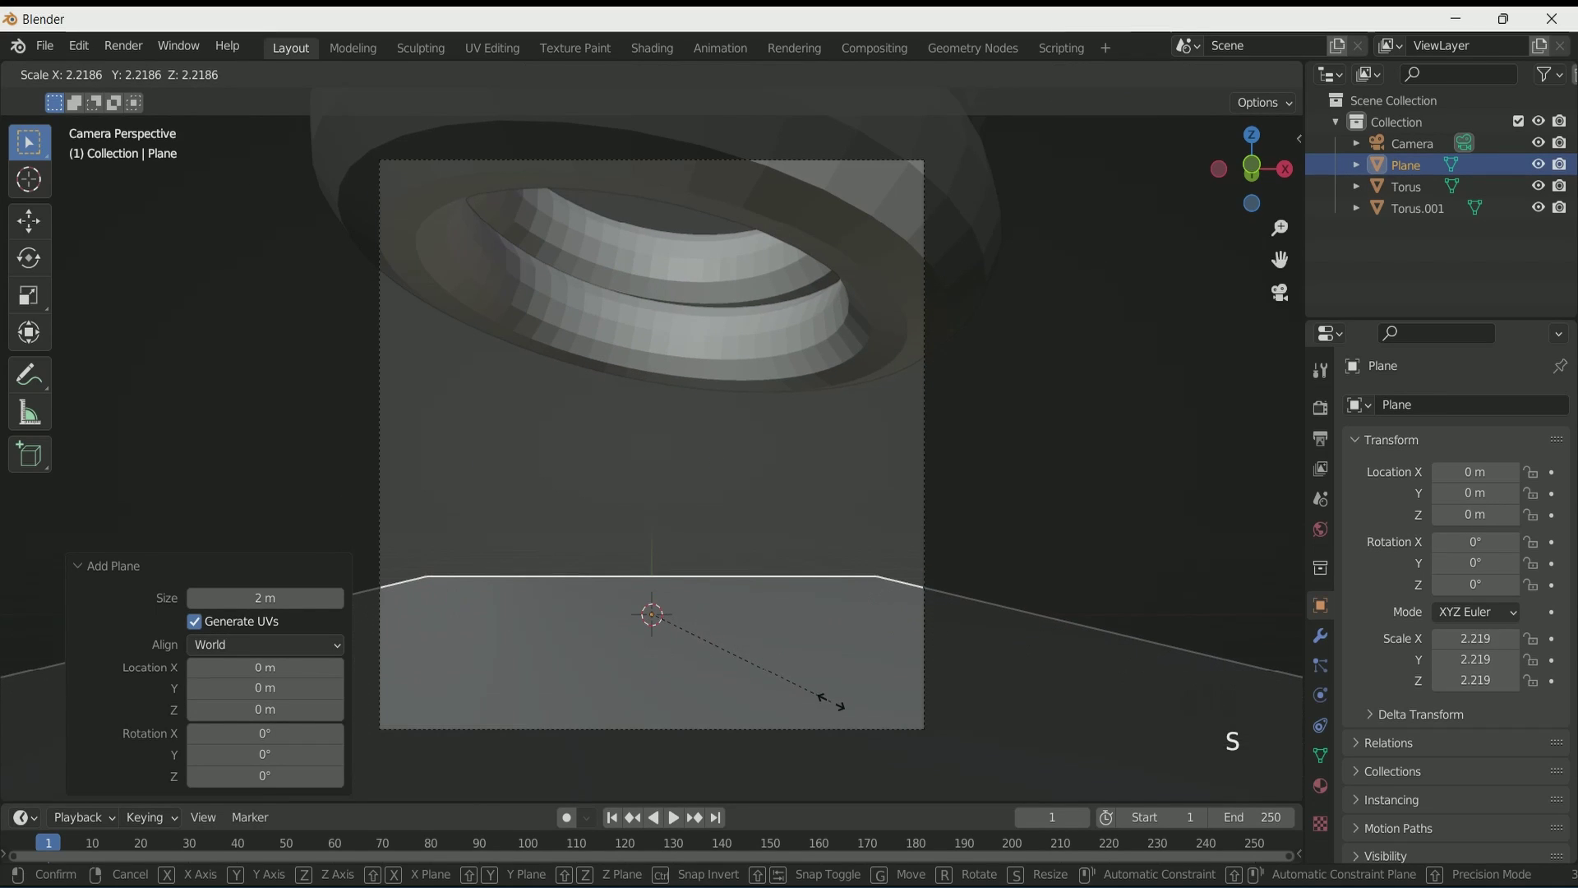
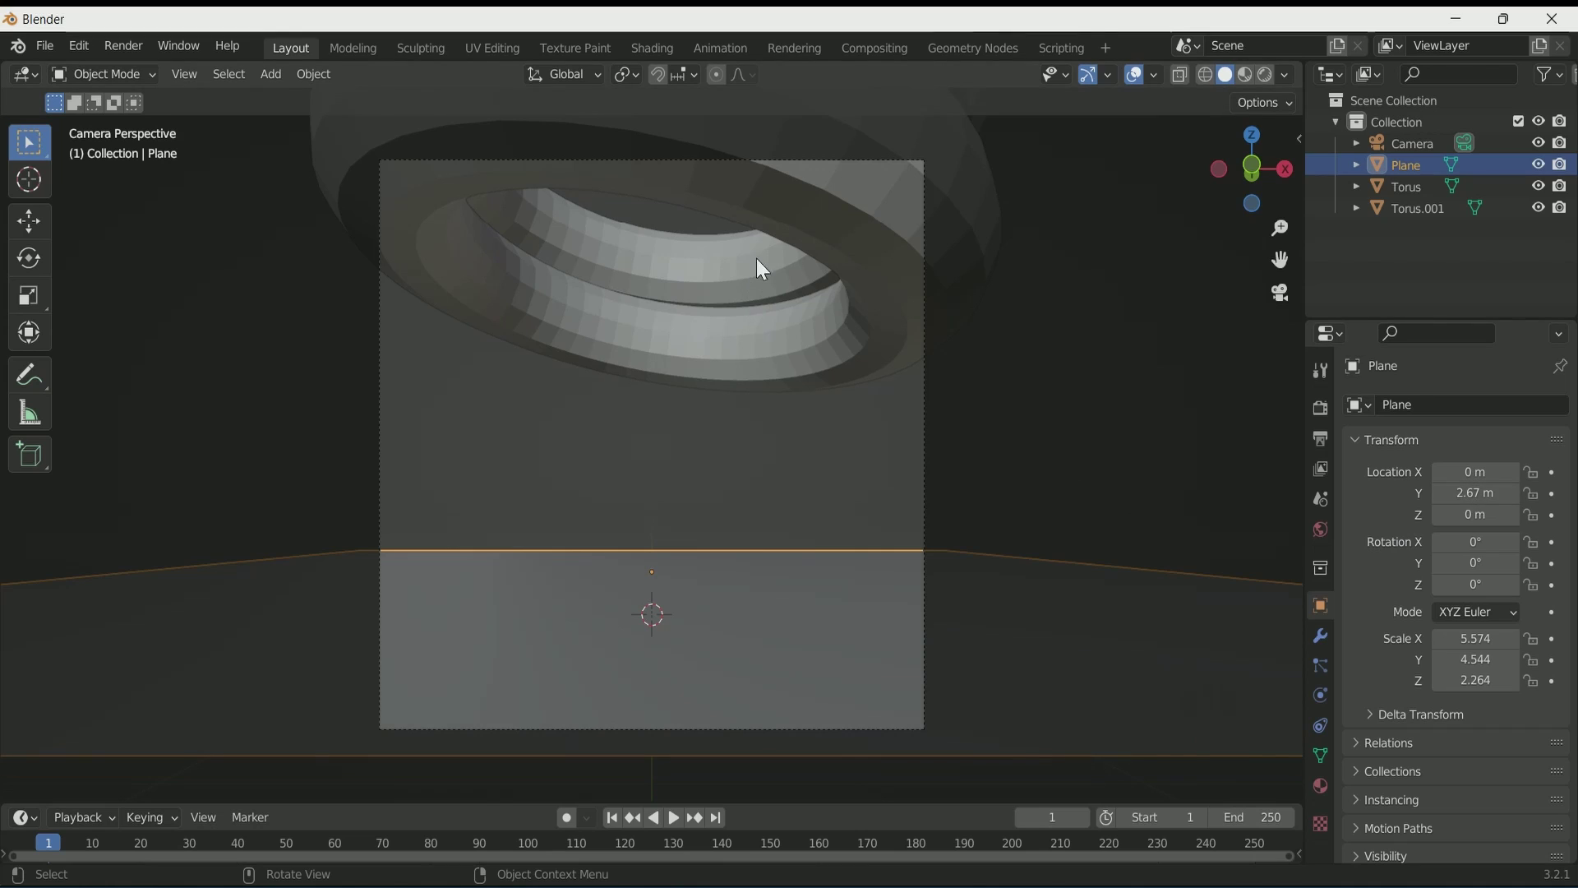
# Step: Duplicate the torus at about 0.506 scale and thin its tube by a −0.253 m offset inside the rings
pyautogui.click(835, 221)
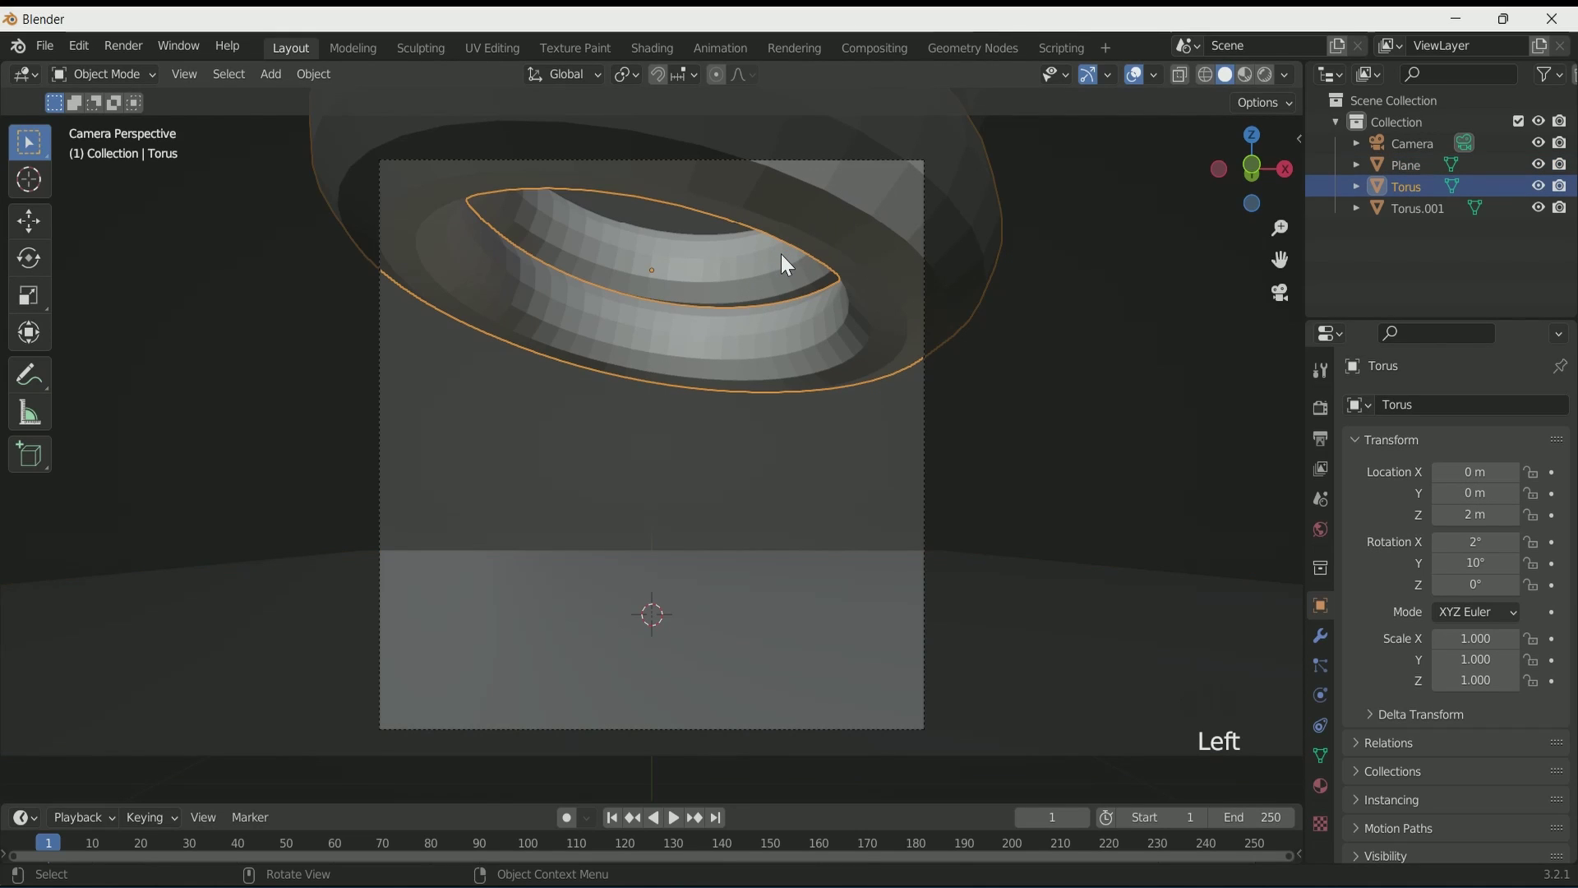
pyautogui.press('shift+d')
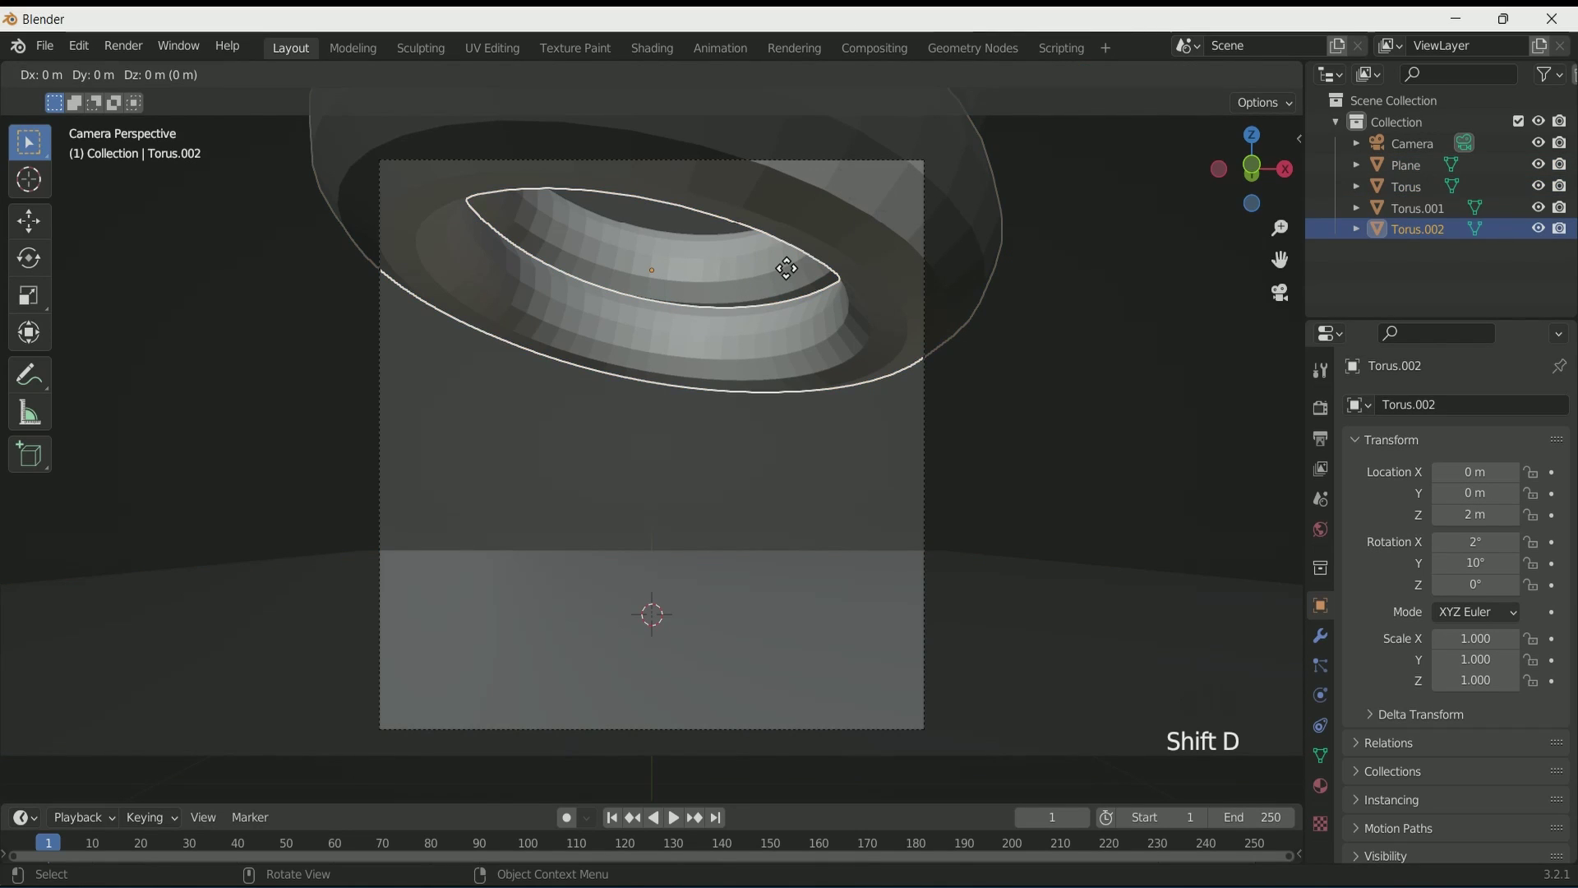
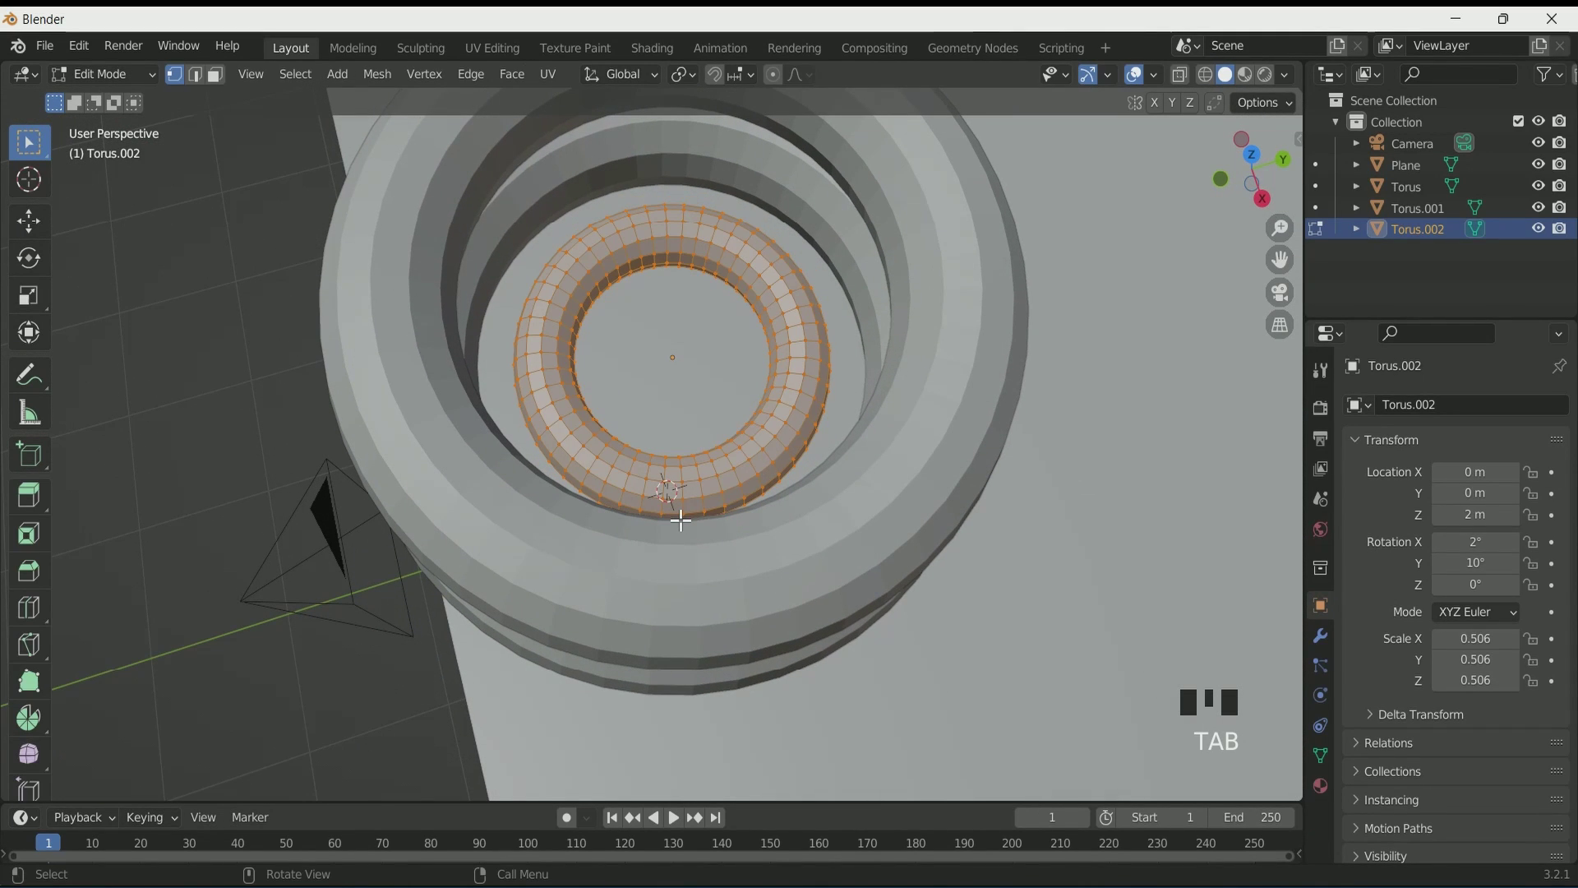
pyautogui.press('alt+s')
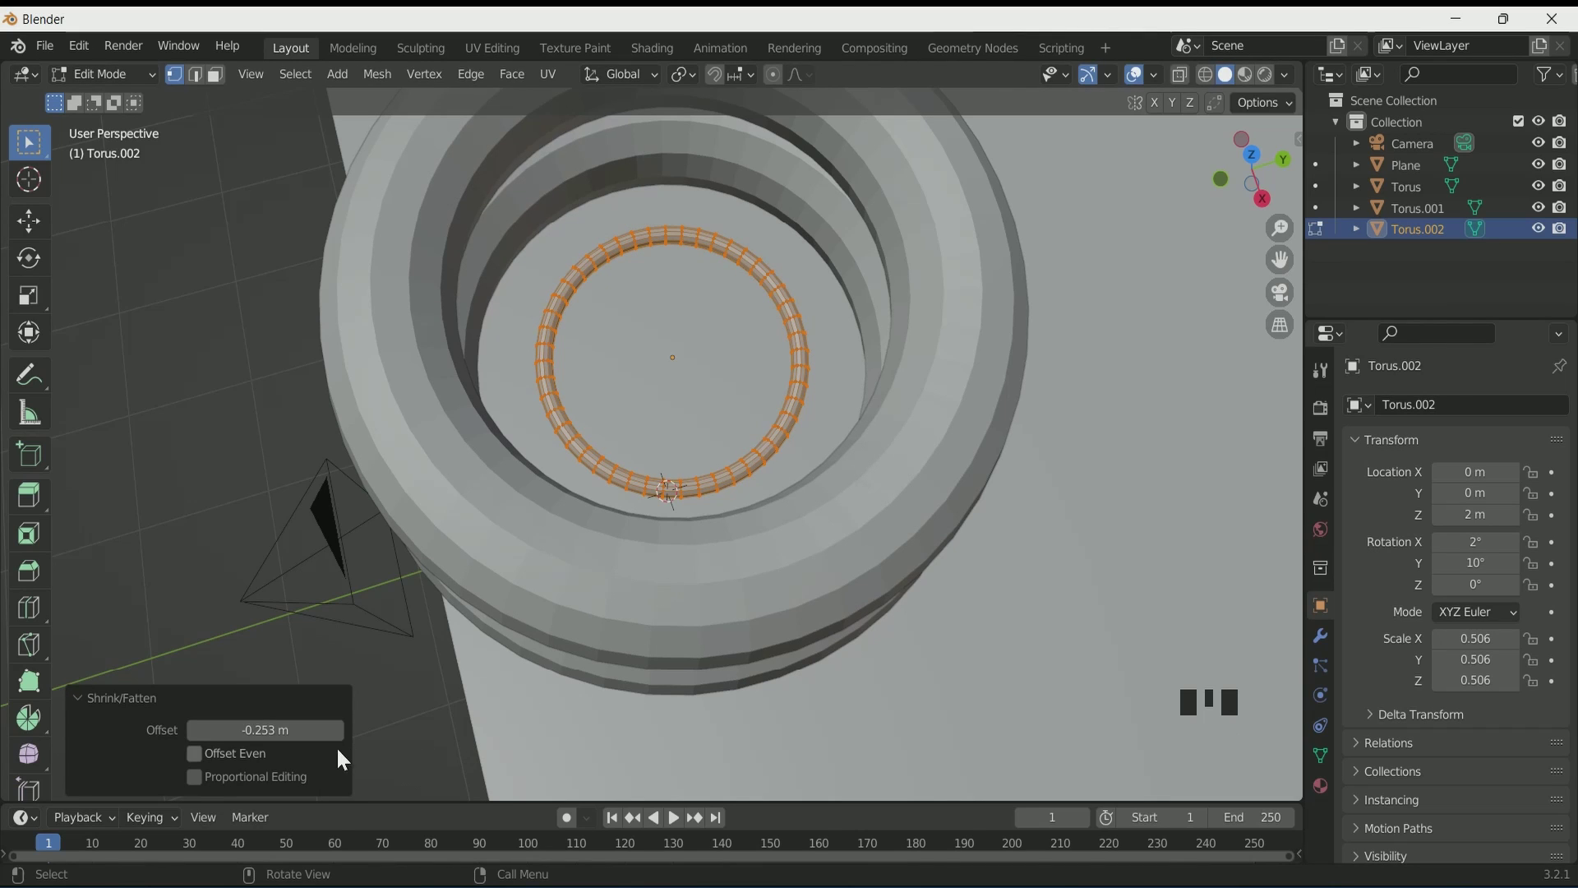
pyautogui.press('KP_0')
pyautogui.press('Tab')
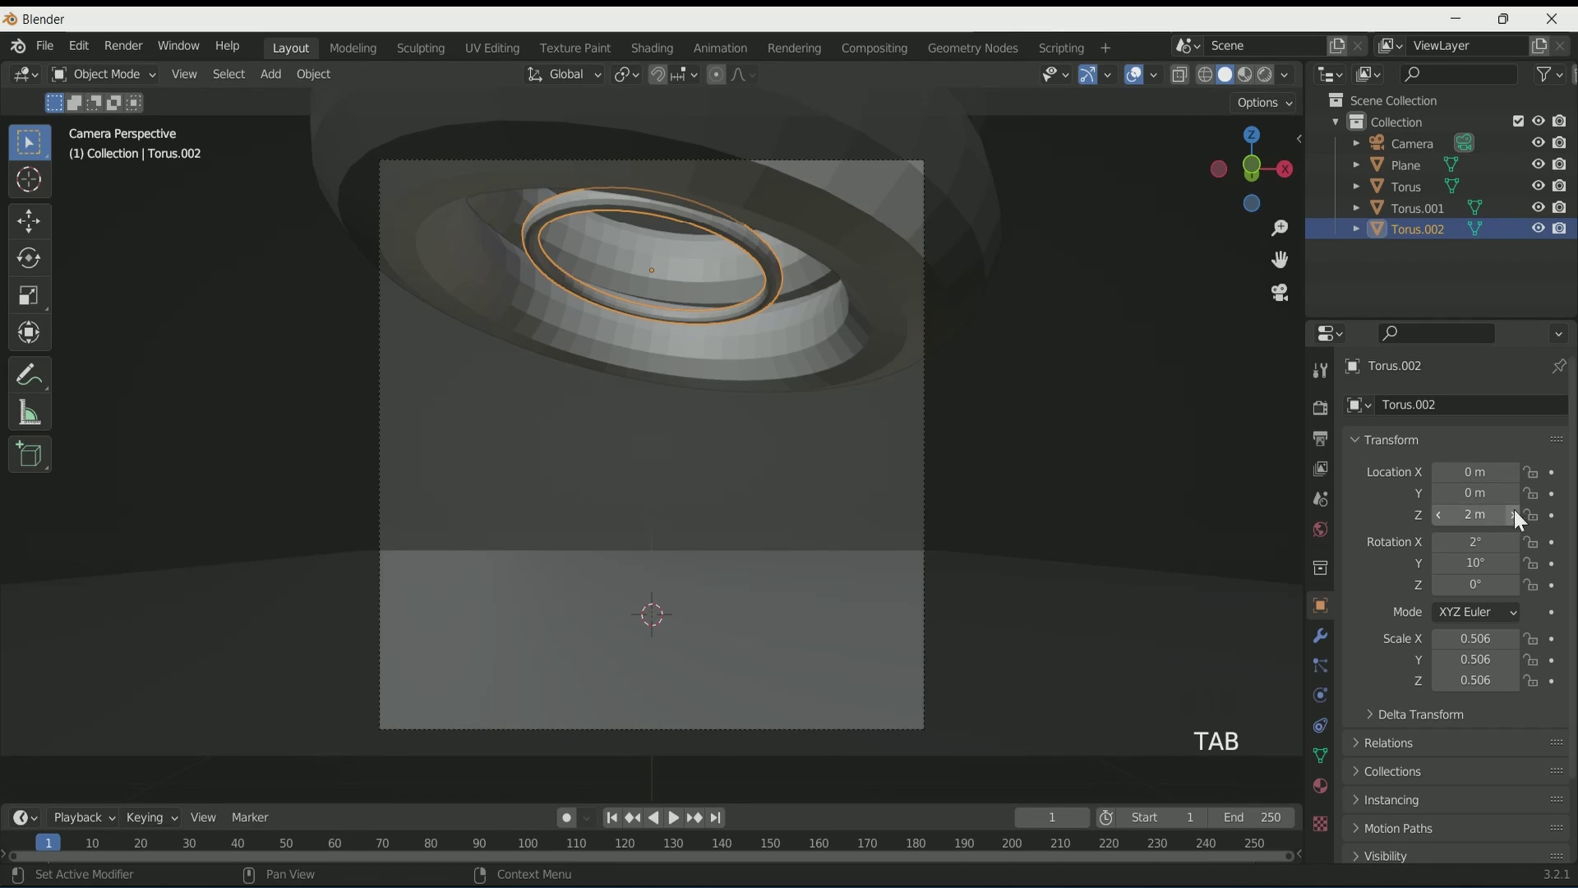
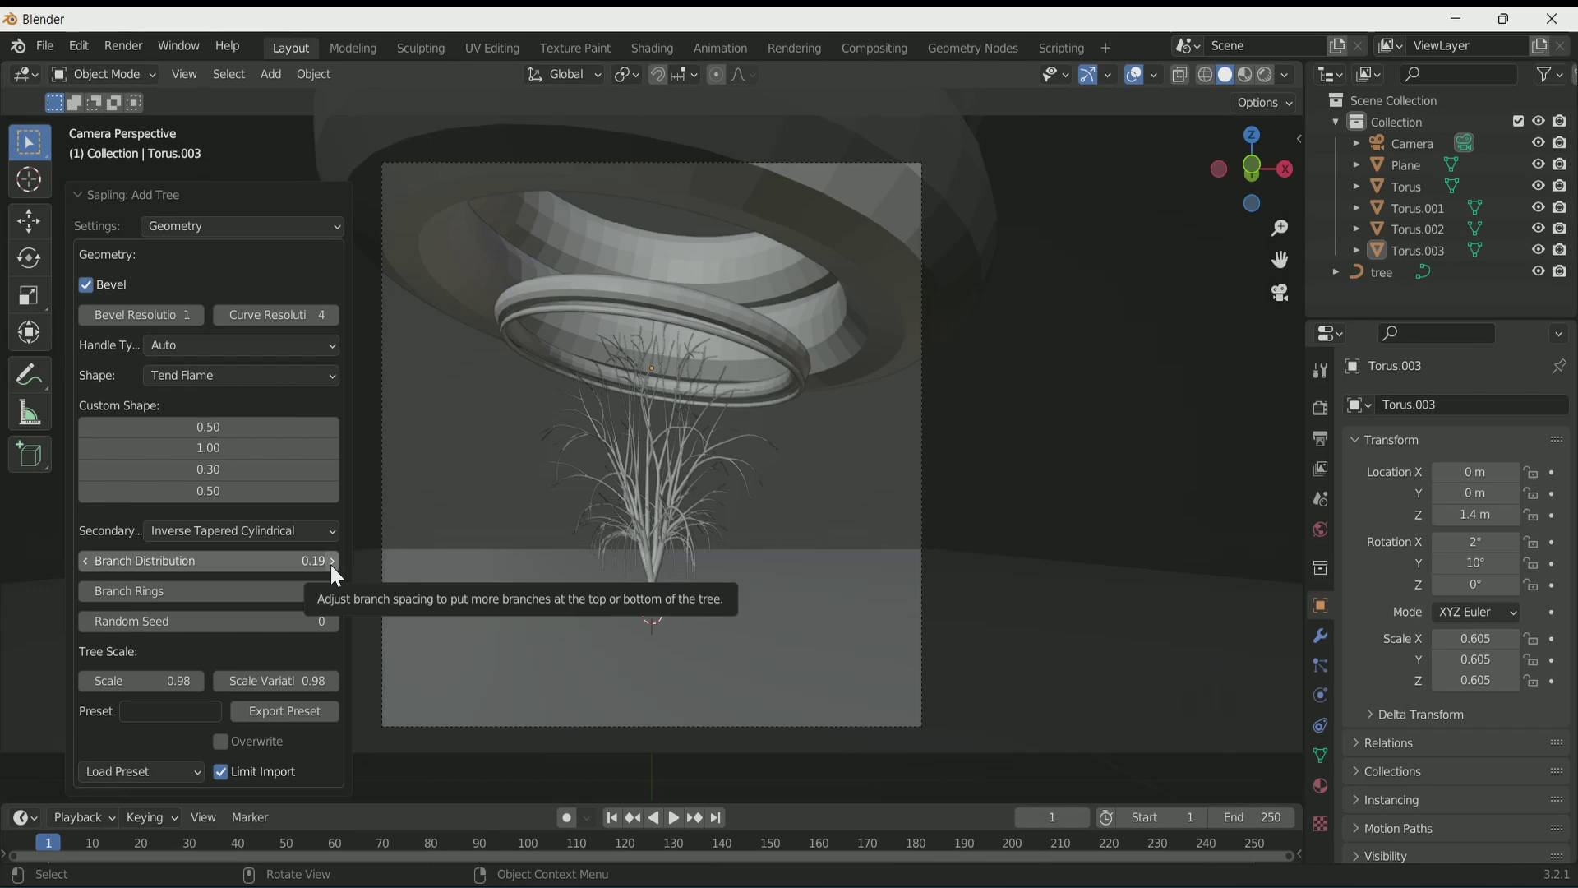
# Step: Adjust the tree's branch distribution and turn on Show Leaves in the Sapling panel
pyautogui.moveTo(339, 572); pyautogui.dragTo(561, 486)
pyautogui.scroll(-3)
pyautogui.scroll(3)
pyautogui.scroll(-3)
pyautogui.scroll(3)
pyautogui.moveTo(242, 240); pyautogui.dragTo(219, 369)
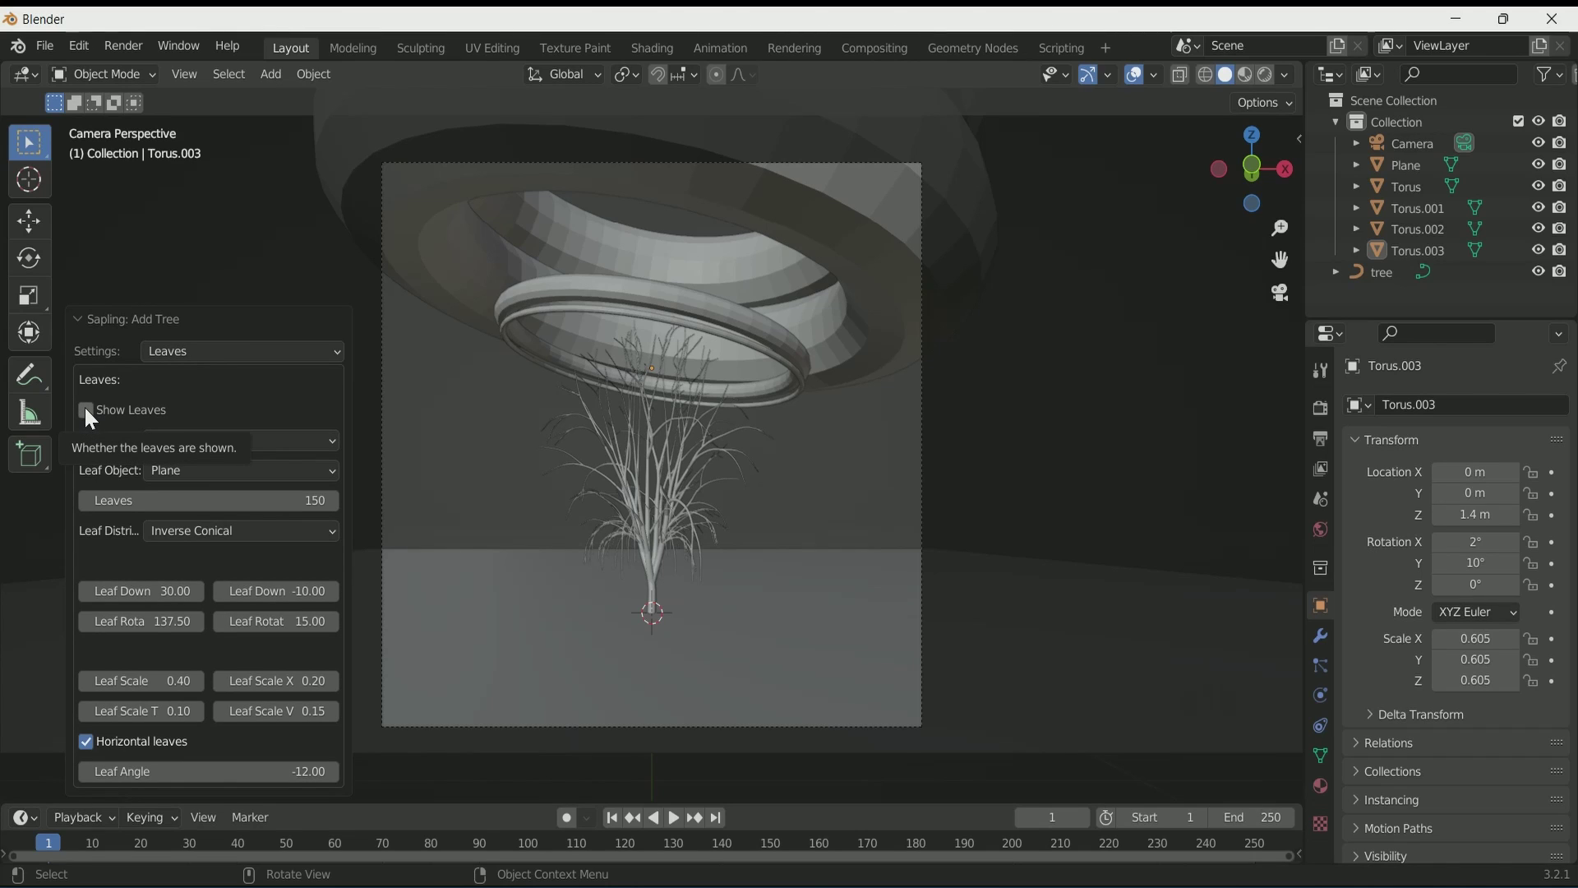
pyautogui.click(88, 414)
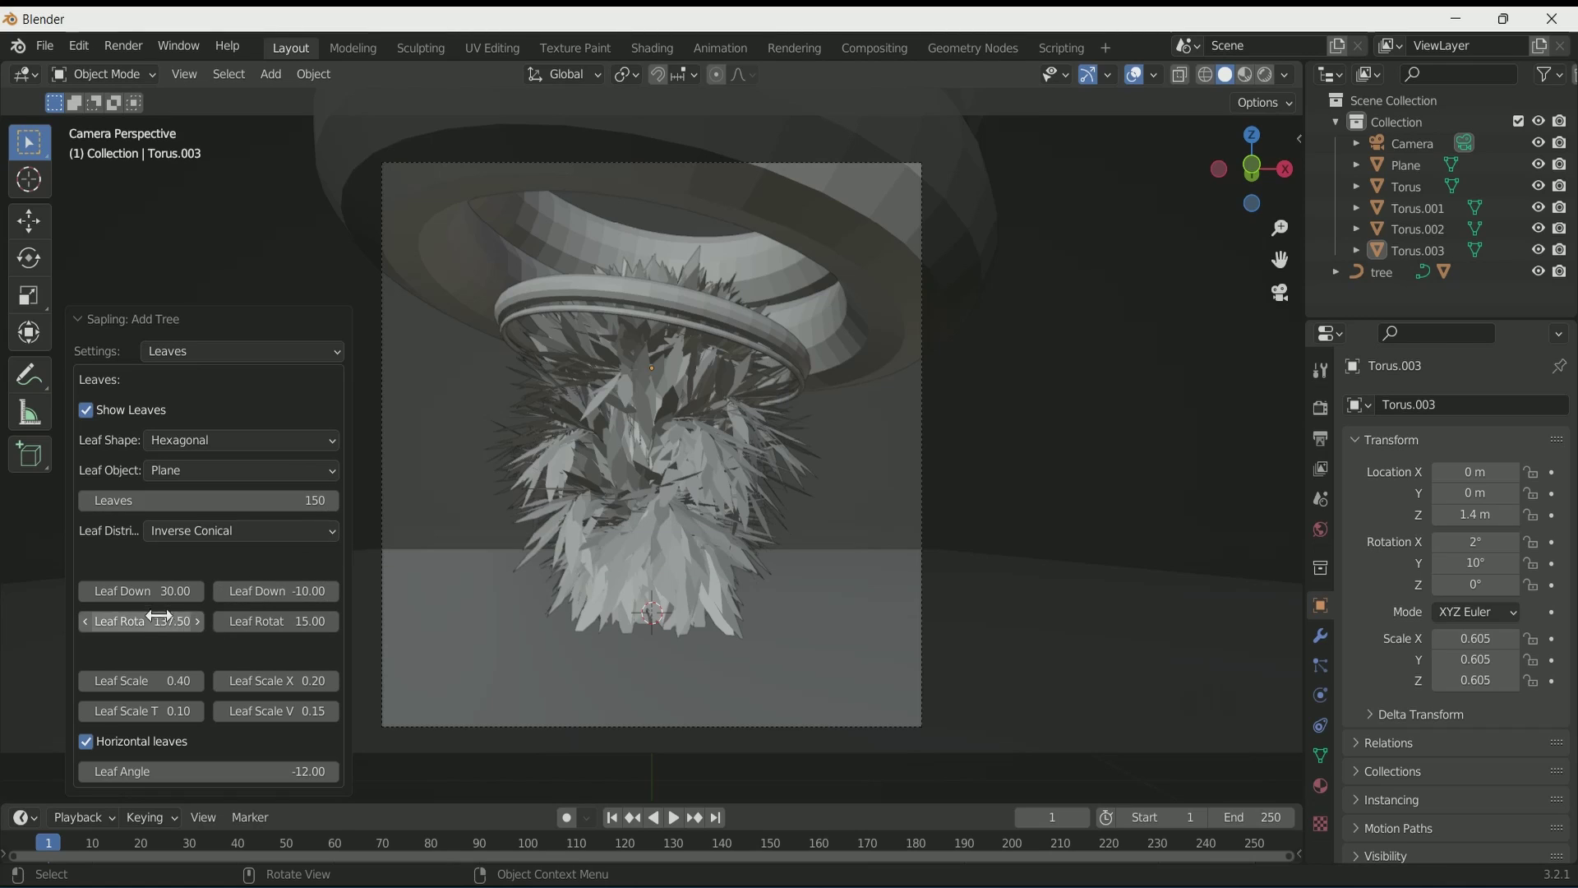
# Step: Lower the leaf rotation, scale and scale variation for many small leaves, then tweak branch split angles
pyautogui.moveTo(92, 686); pyautogui.dragTo(225, 693)
pyautogui.moveTo(225, 693); pyautogui.dragTo(698, 584)
pyautogui.scroll(3)
pyautogui.moveTo(701, 577); pyautogui.dragTo(629, 581)
pyautogui.scroll(3)
pyautogui.moveTo(628, 581); pyautogui.dragTo(519, 573)
pyautogui.press('KP_0')
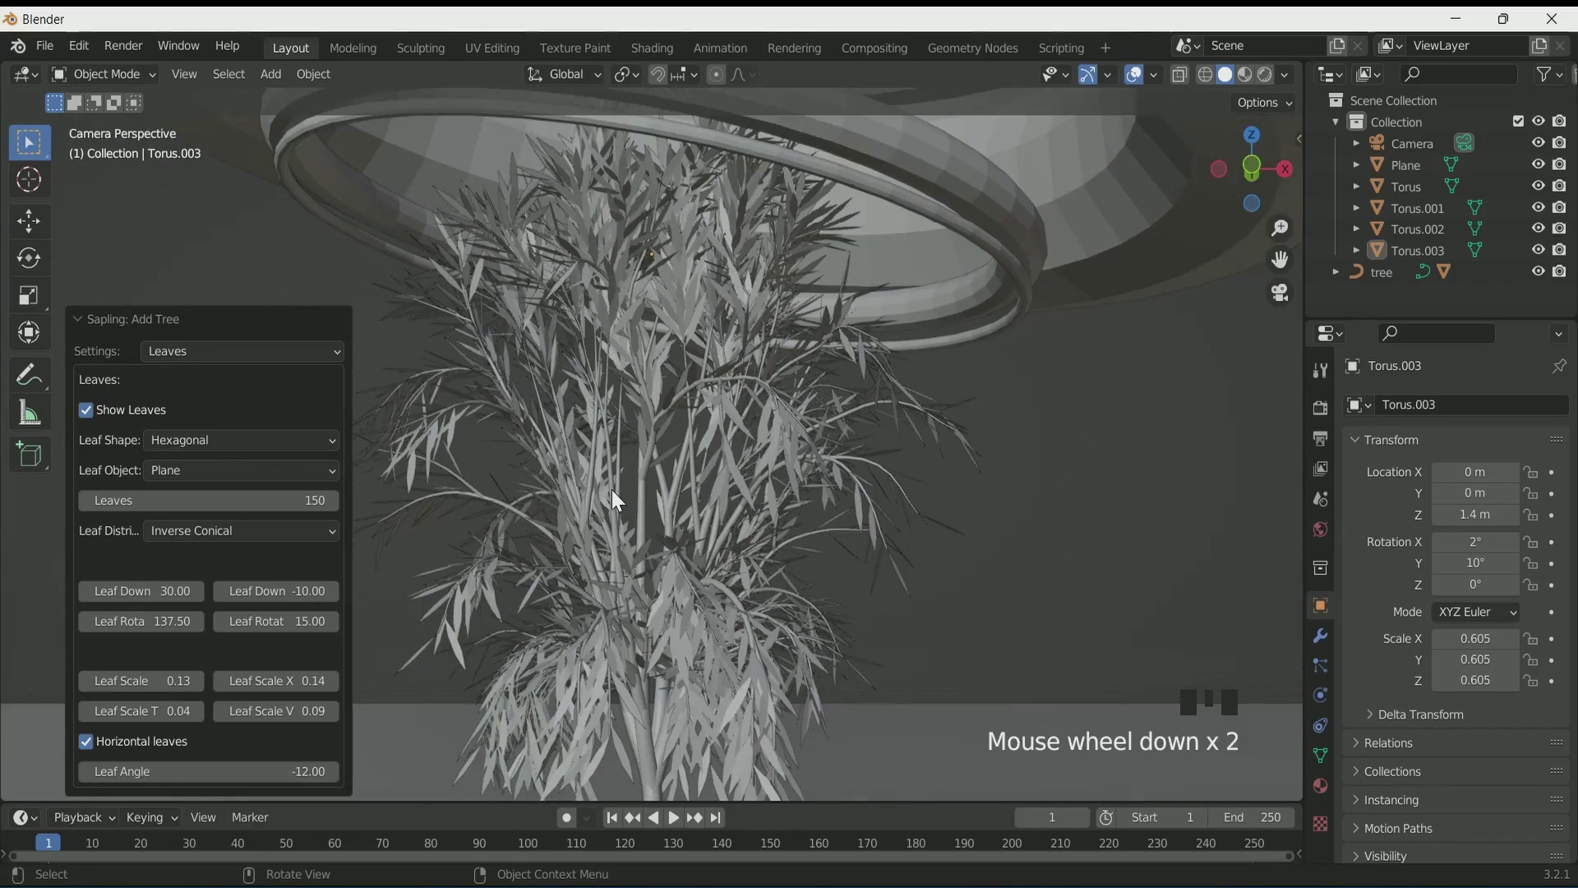
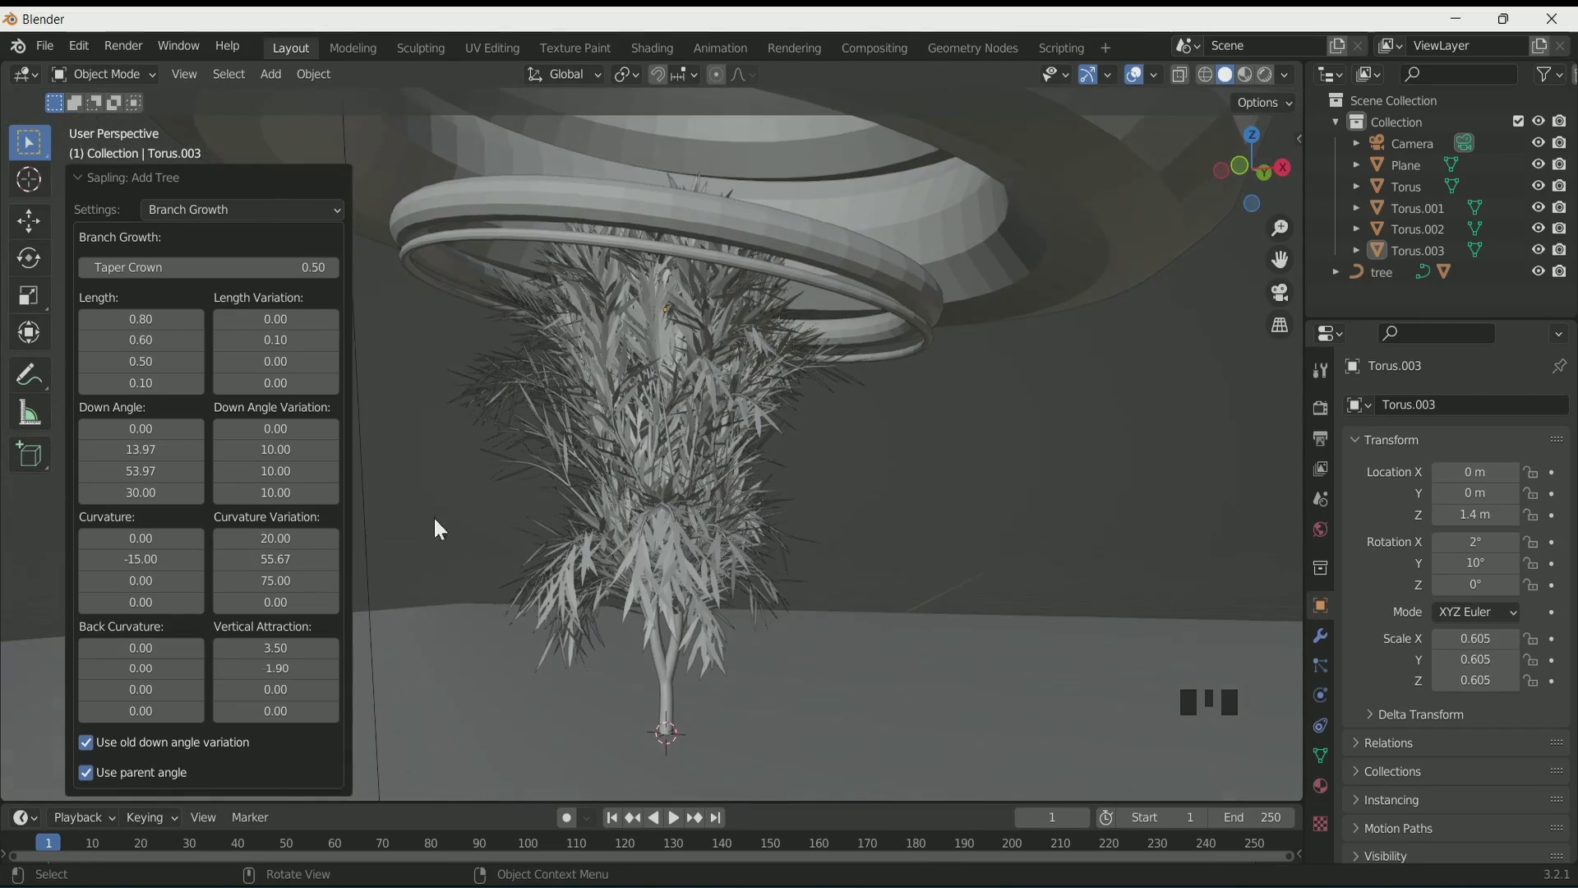
pyautogui.moveTo(260, 217); pyautogui.dragTo(216, 552)
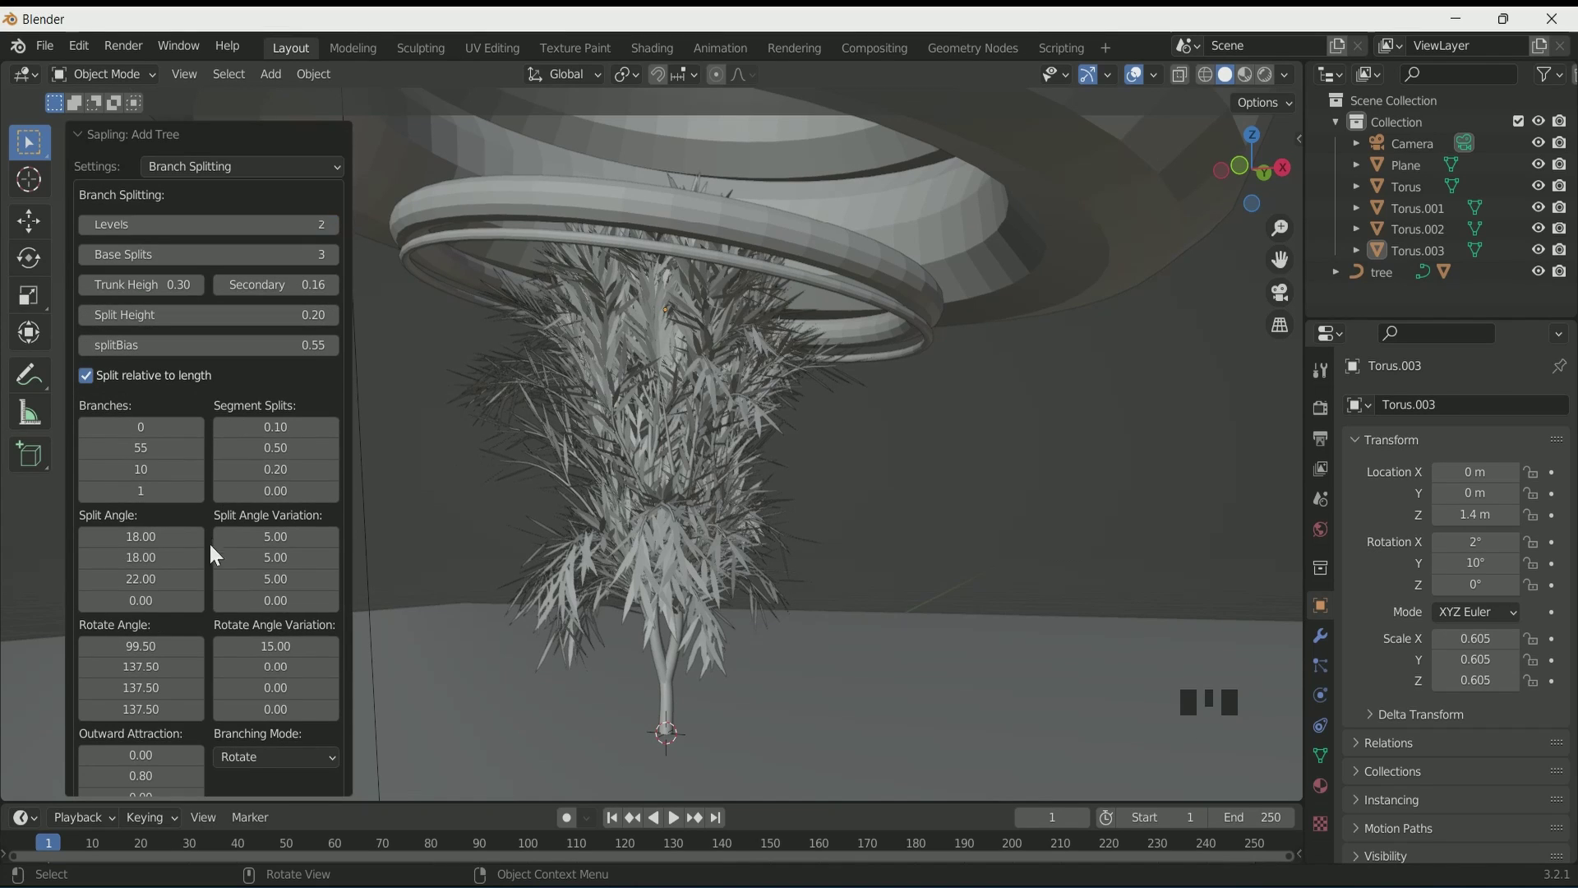